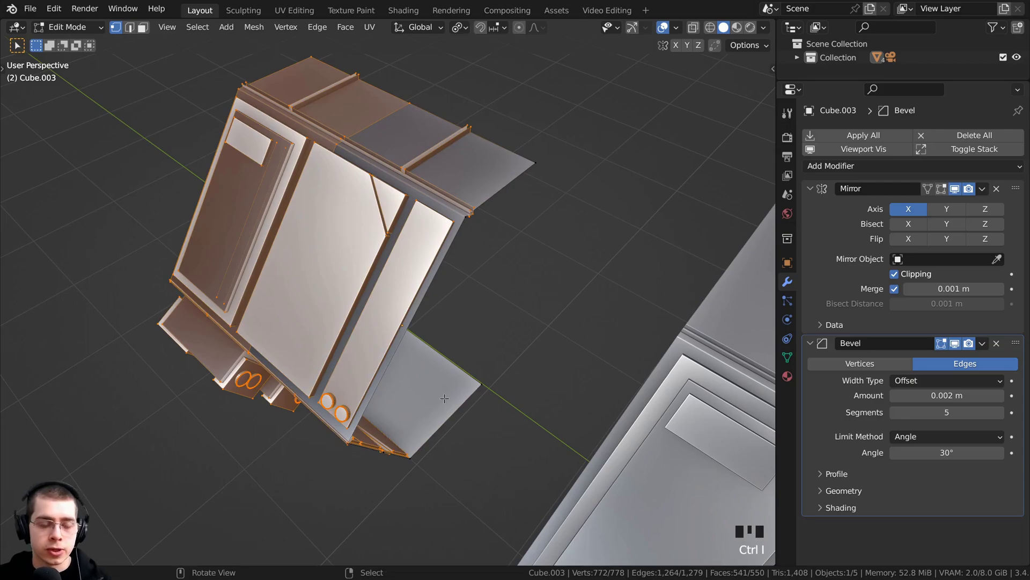
# - Delete the unneeded vertices, keeping only the hexagonal edge loop at the corridor's open end
pyautogui.scroll(3)
pyautogui.middleClick(440, 324)
pyautogui.press('x')
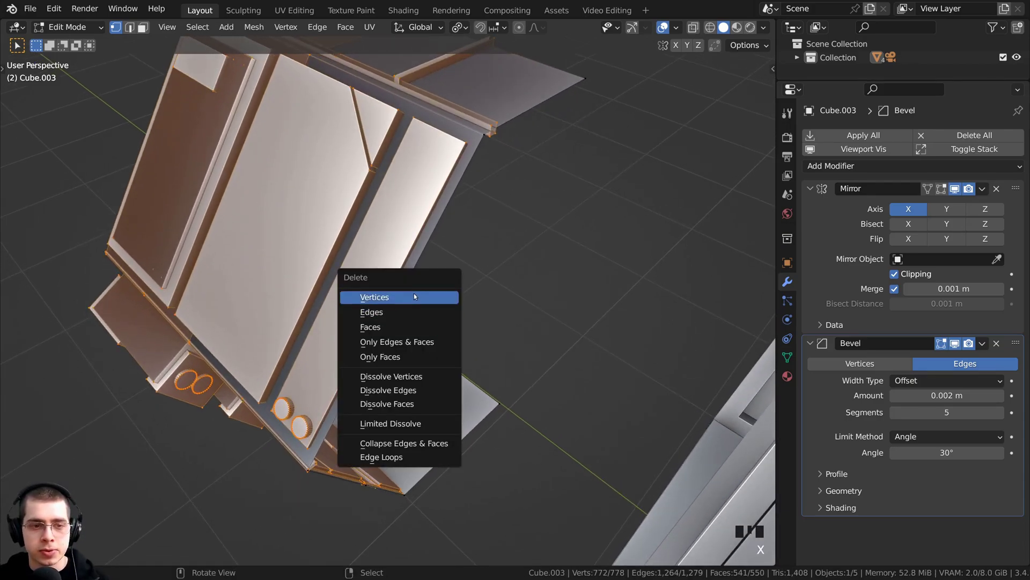
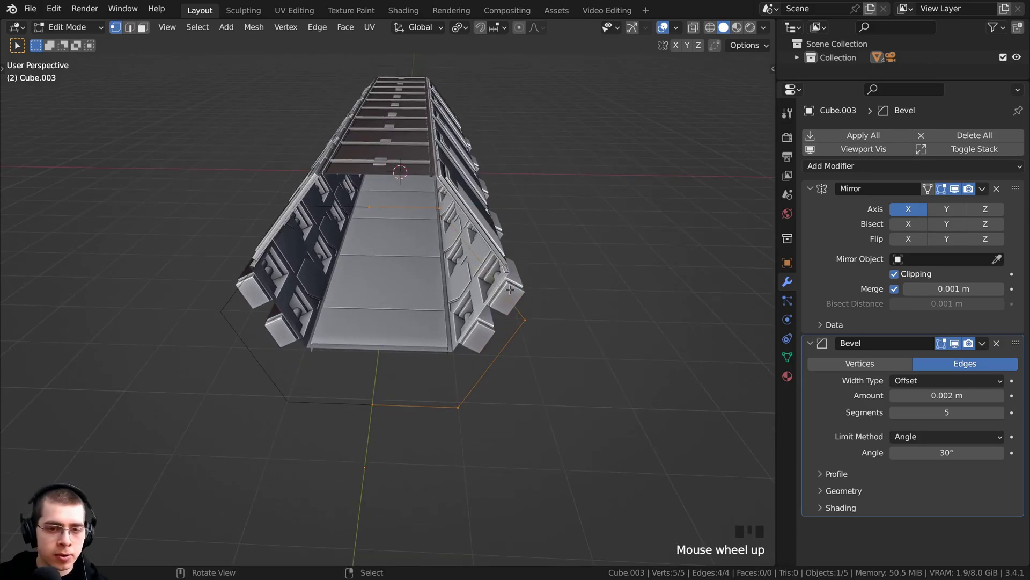
# - Extrude the end loop outward into a wide rim and shift it along X
pyautogui.press('e')
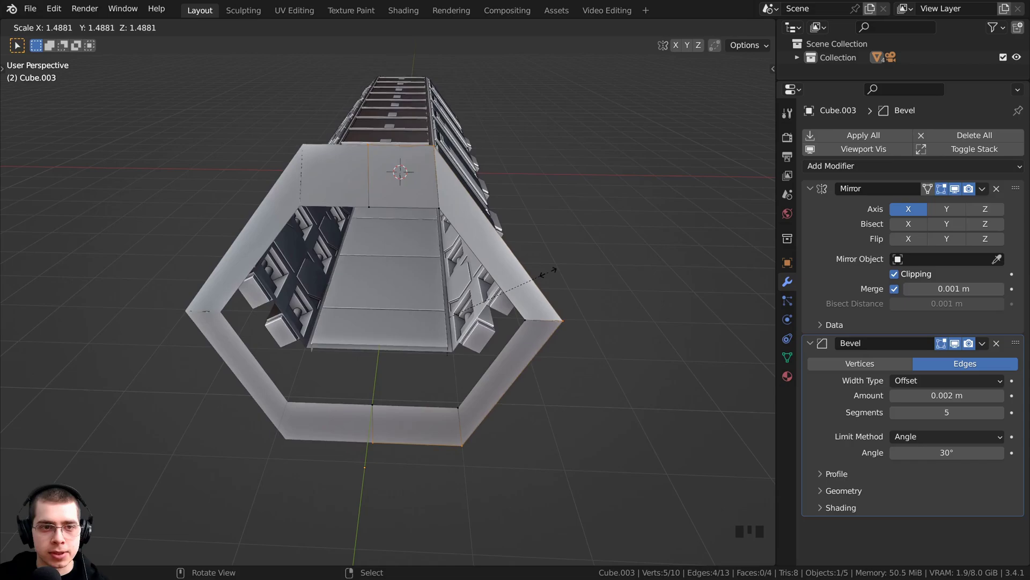
pyautogui.press('g')
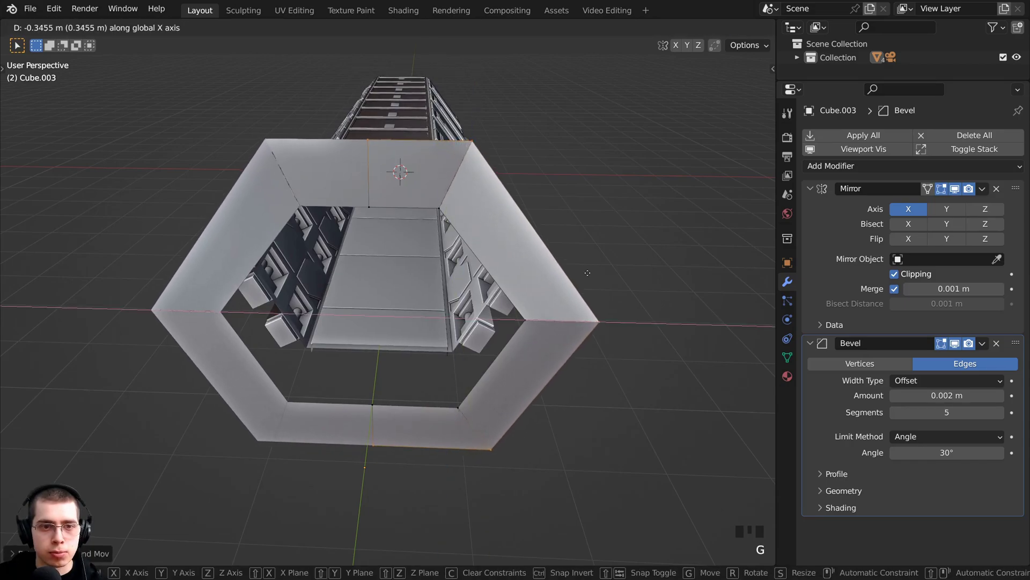
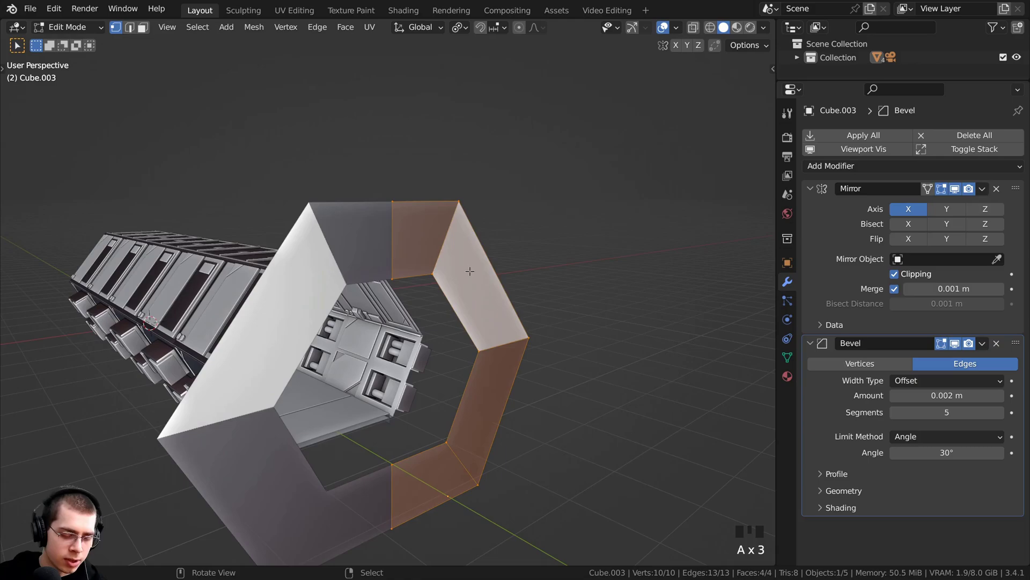
# - View the frame from inside the corridor through the camera and cancel the stray transform
pyautogui.moveTo(466, 268); pyautogui.dragTo(458, 269)
pyautogui.press('shift+n')
pyautogui.moveTo(440, 272); pyautogui.dragTo(461, 241)
pyautogui.press('KP_0')
pyautogui.moveTo(427, 262); pyautogui.dragTo(406, 281)
pyautogui.scroll(3)
pyautogui.press('Tab')
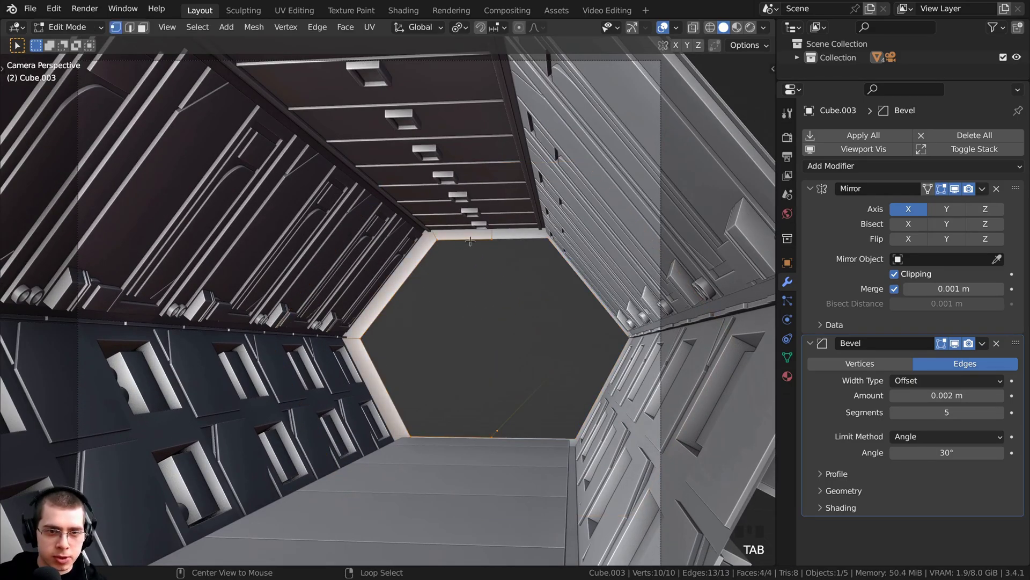
pyautogui.scroll(3)
pyautogui.rightClick(515, 208)
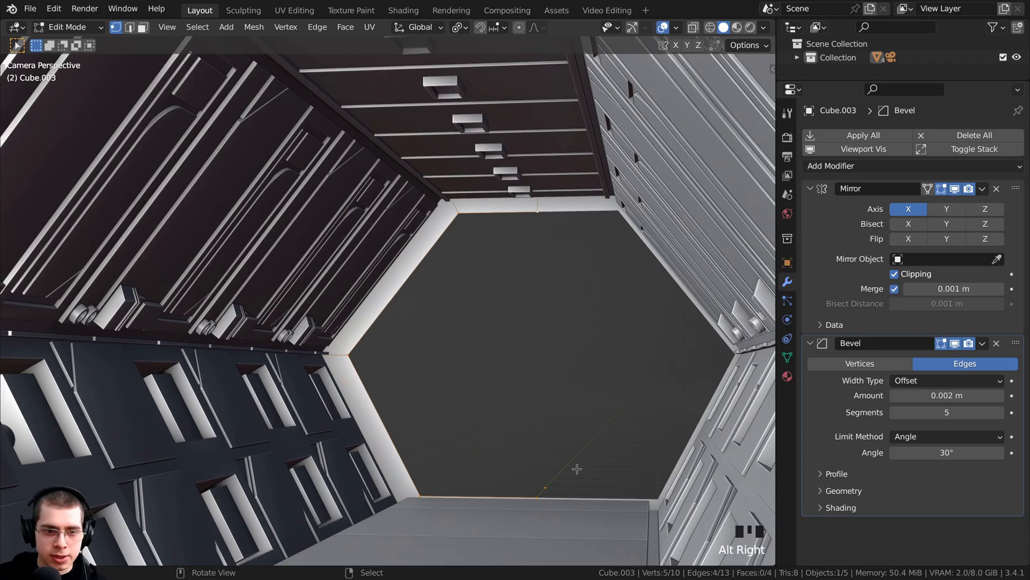
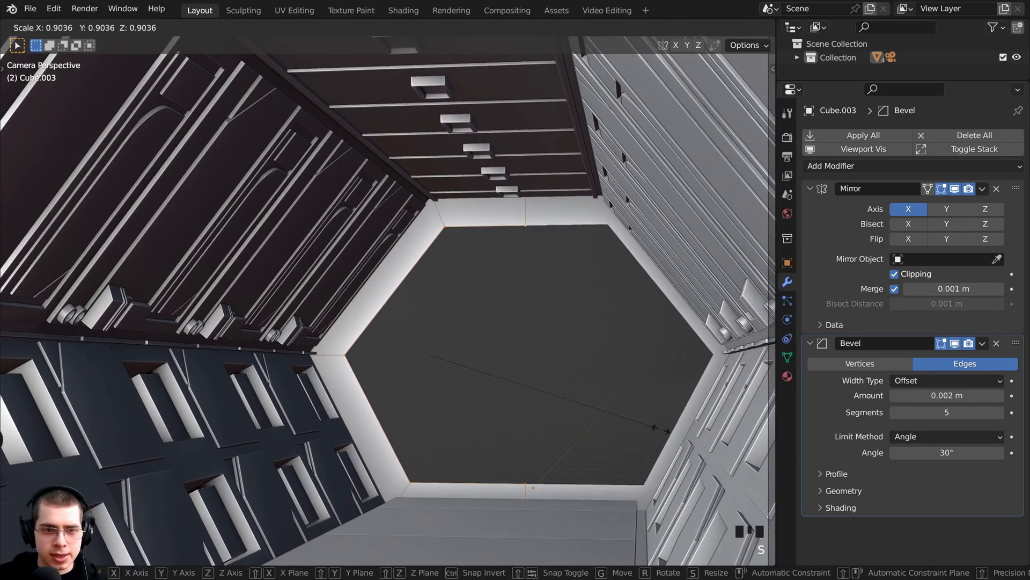
# - Rescale the frame's inner opening with Y locked and slide its edges along X into place
pyautogui.press('g')
pyautogui.press('g')
pyautogui.press('g')
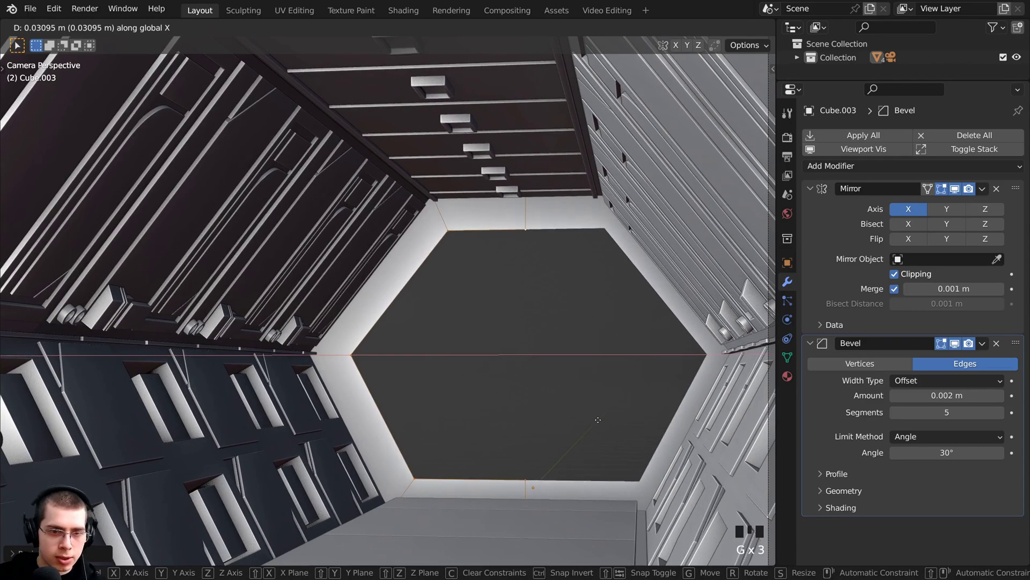
pyautogui.press('KP_0')
pyautogui.press('s')
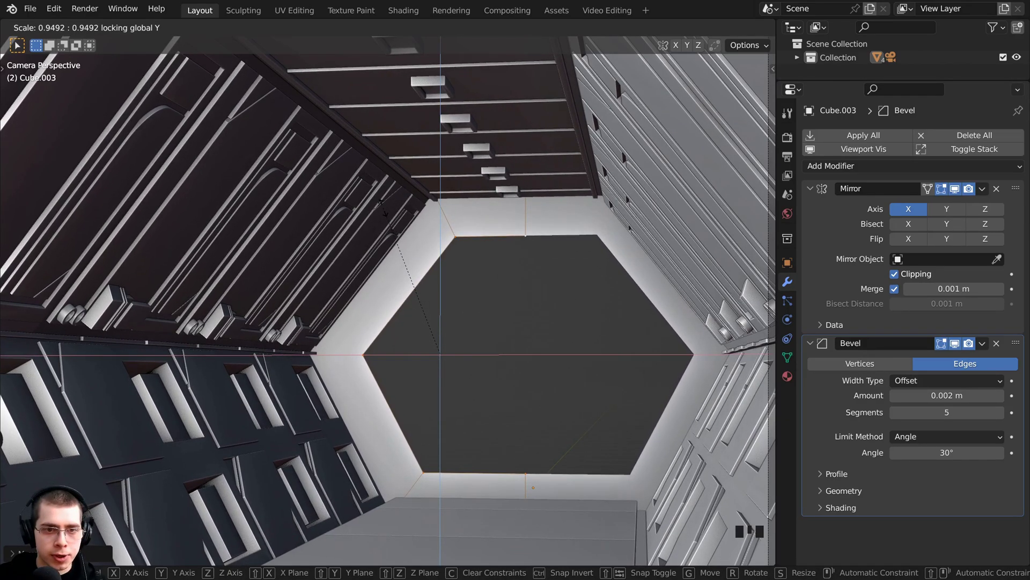
pyautogui.scroll(3)
pyautogui.press('e')
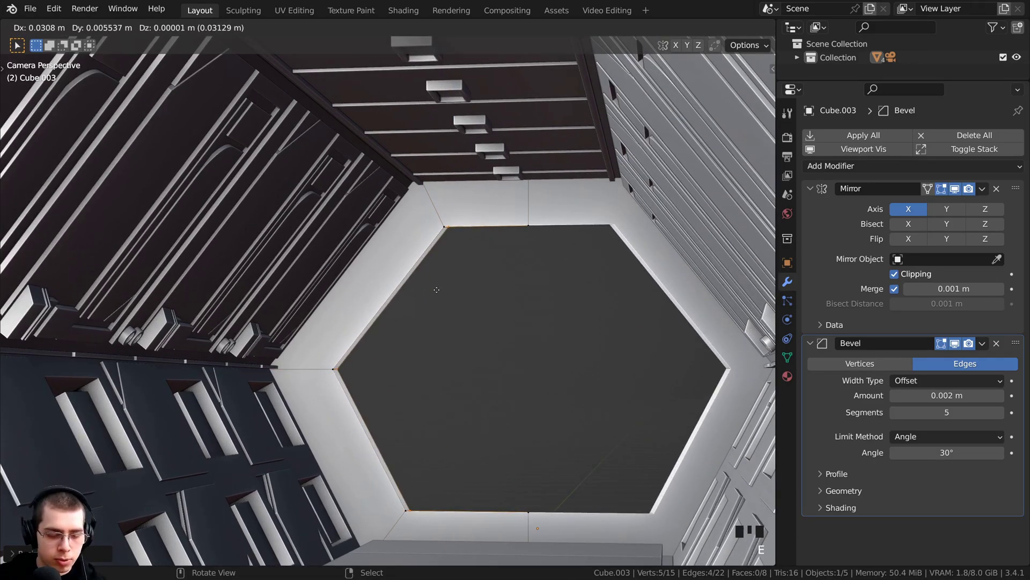
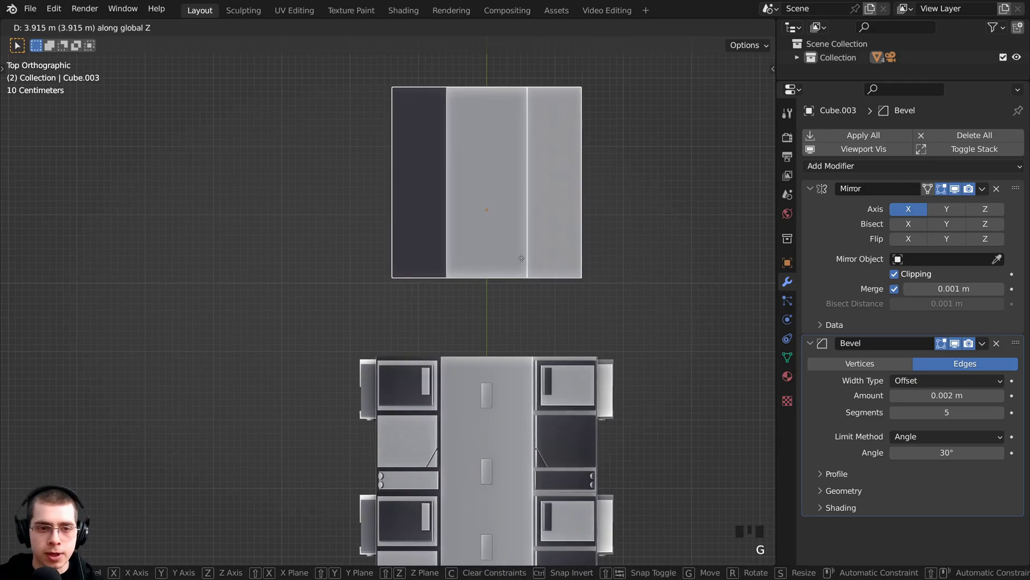
# - Slide the frame along Y until it sits flush against the corridor's end
pyautogui.press('g')
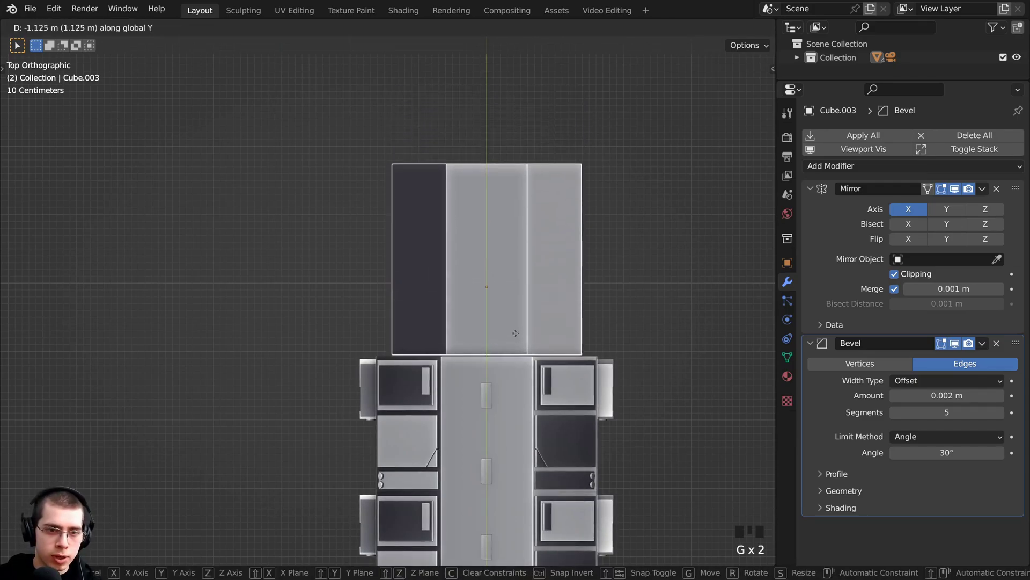
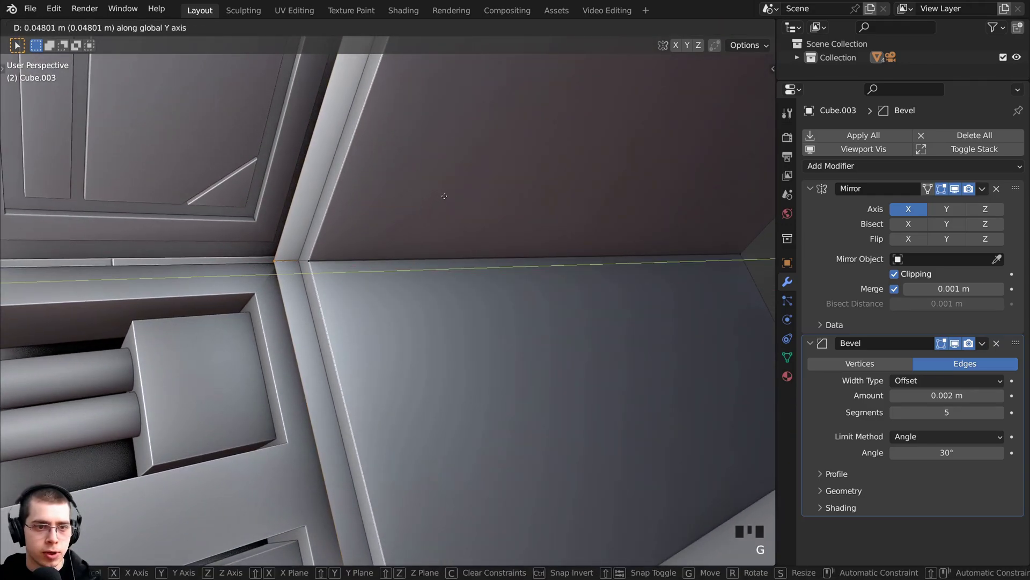
# - Extrude the inner opening inward into a recessed stepped lip and face the doorway from the front
pyautogui.scroll(-3)
pyautogui.moveTo(319, 299); pyautogui.dragTo(339, 281)
pyautogui.rightClick(338, 281)
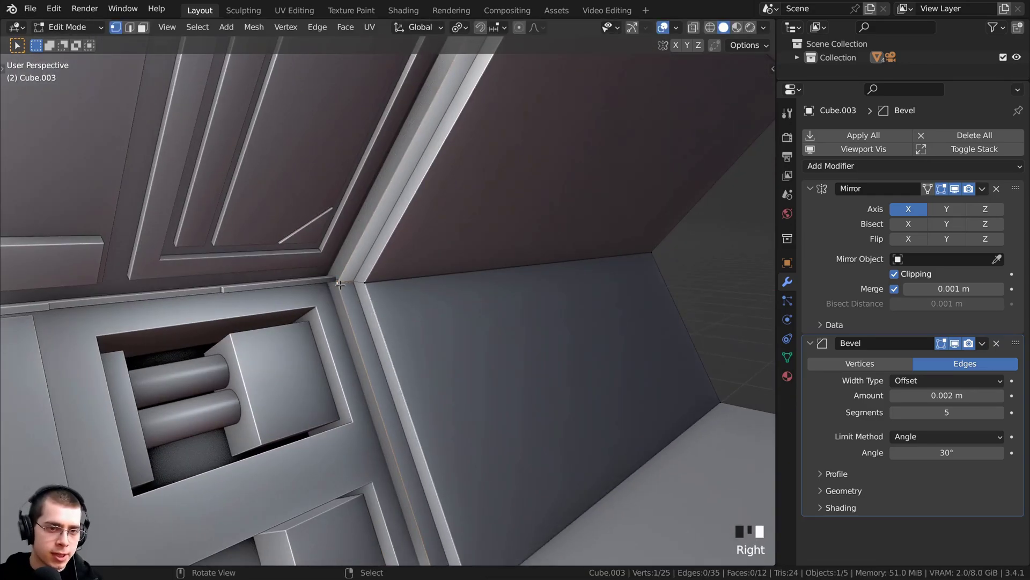
pyautogui.middleClick(369, 269)
pyautogui.press('e')
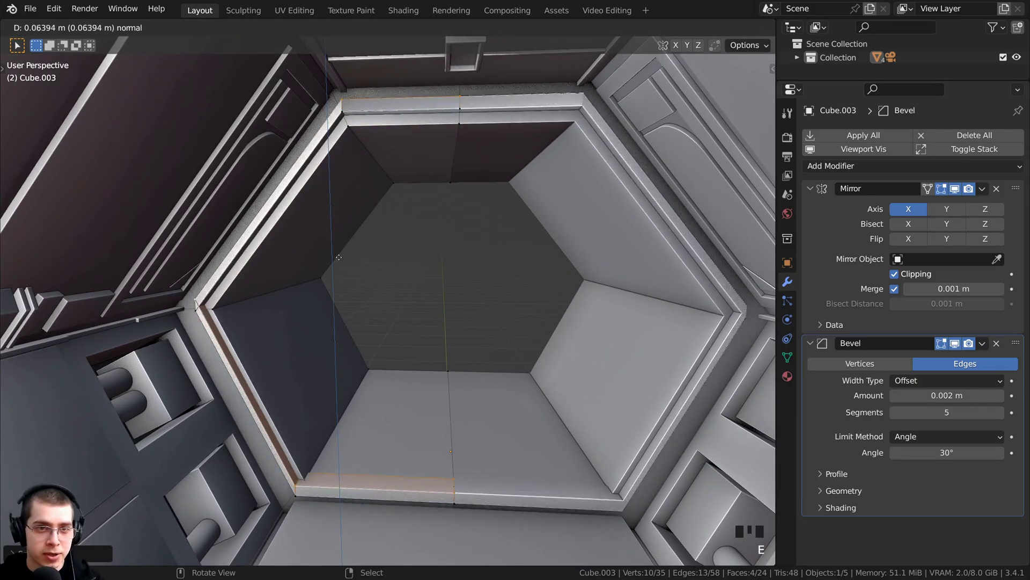
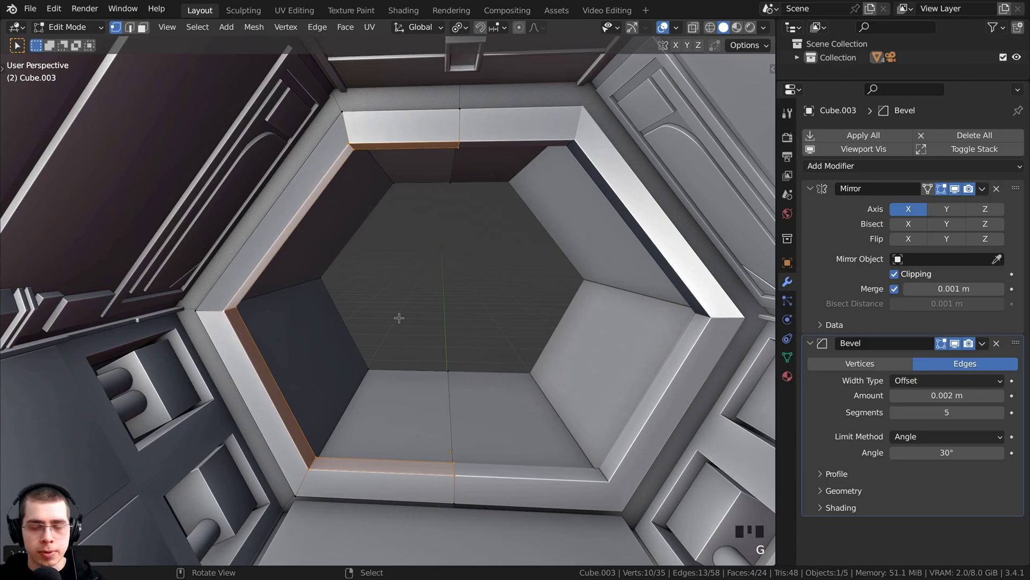
pyautogui.press('KP_1')
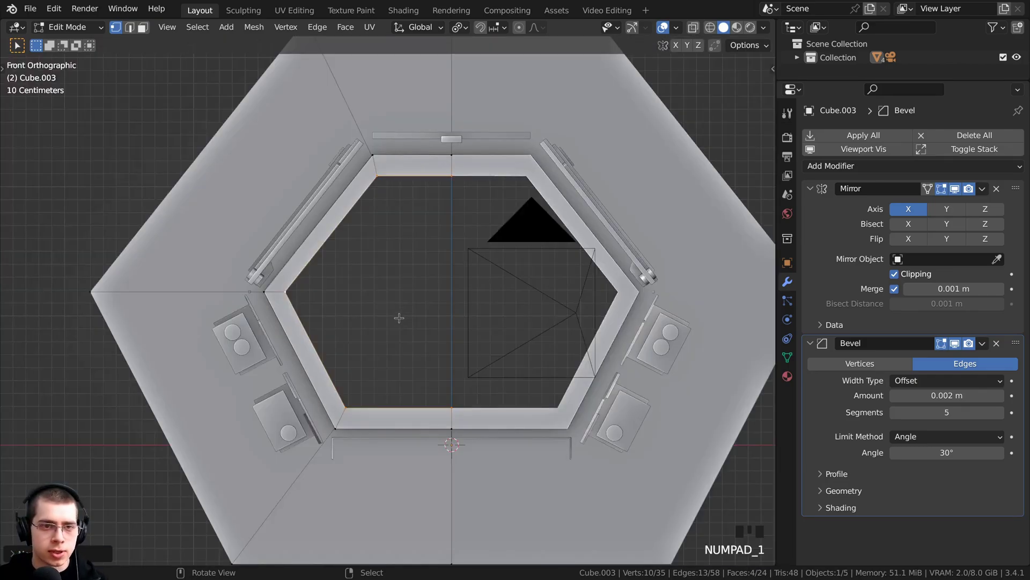
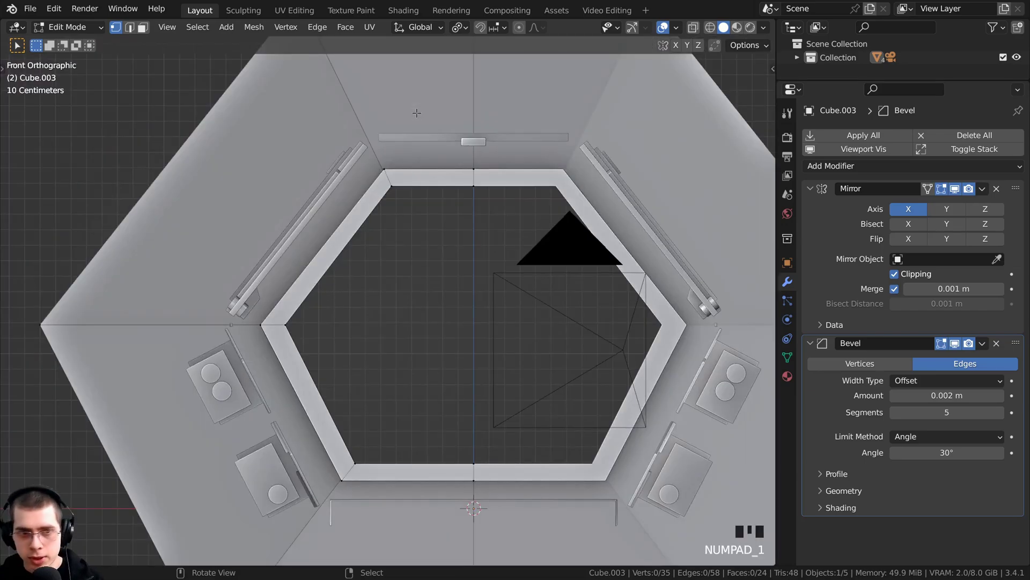
# - See through the geometry so the frame vertices can be aligned with the corridor walls
pyautogui.press('z')
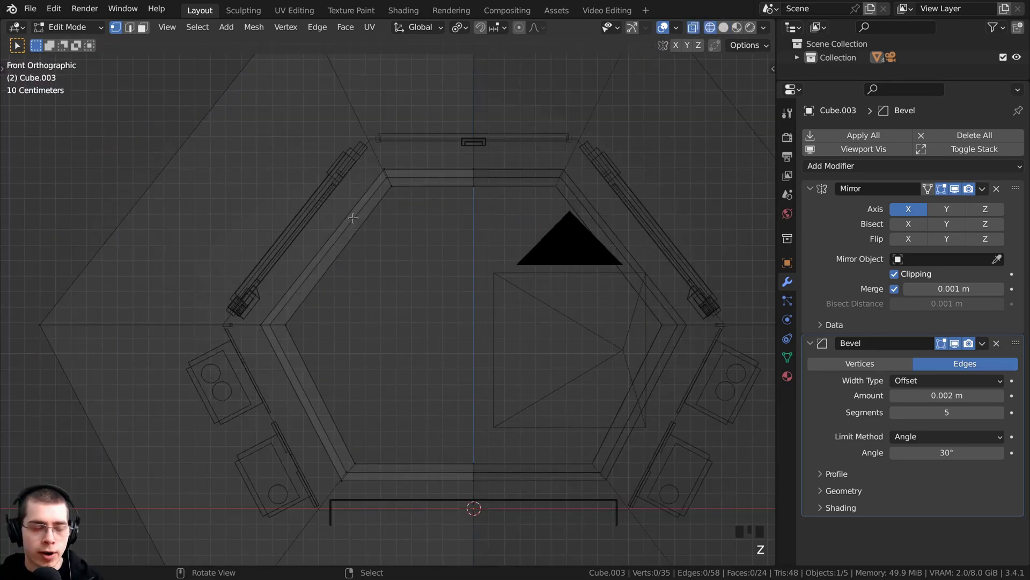
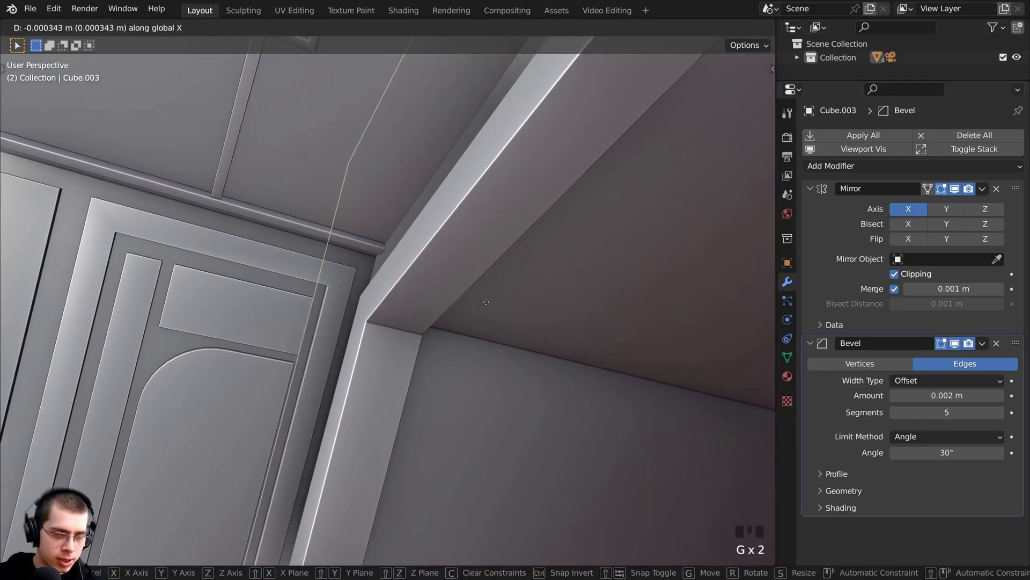
# - Return to Object Mode and raise the frame's Bevel modifier amount to 0.009 m
pyautogui.press('g')
pyautogui.scroll(-3)
pyautogui.moveTo(401, 360); pyautogui.dragTo(448, 372)
pyautogui.press('a')
pyautogui.middleClick(443, 353)
pyautogui.scroll(3)
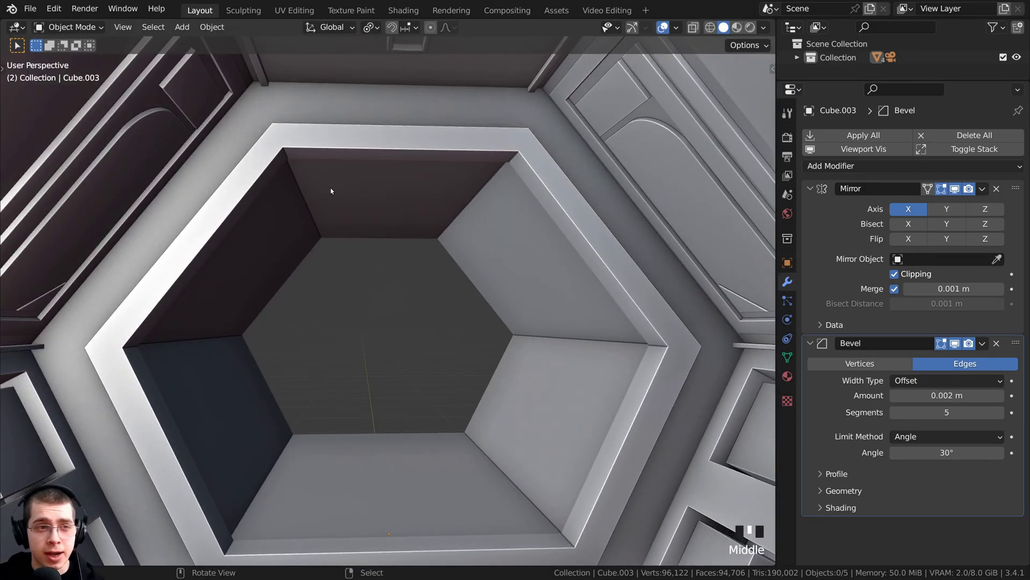
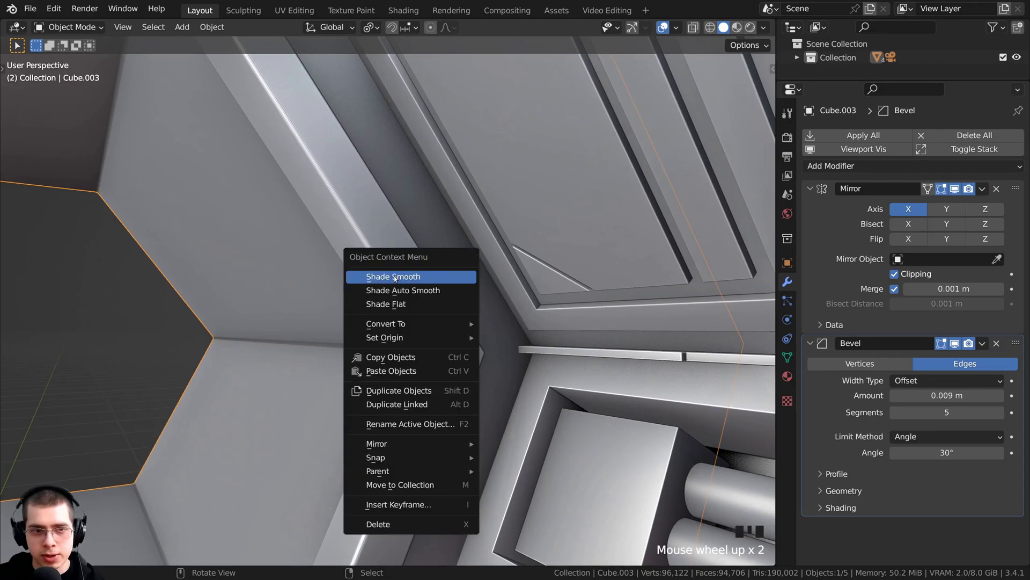
# - Shade the frame smooth and bring up the Add menu's mesh list
pyautogui.press('w')
pyautogui.moveTo(393, 278); pyautogui.dragTo(385, 273)
pyautogui.scroll(3)
pyautogui.moveTo(386, 387); pyautogui.dragTo(411, 355)
pyautogui.scroll(-3)
pyautogui.middleClick(425, 342)
pyautogui.press('shift+c')
pyautogui.middleClick(441, 358)
pyautogui.scroll(3)
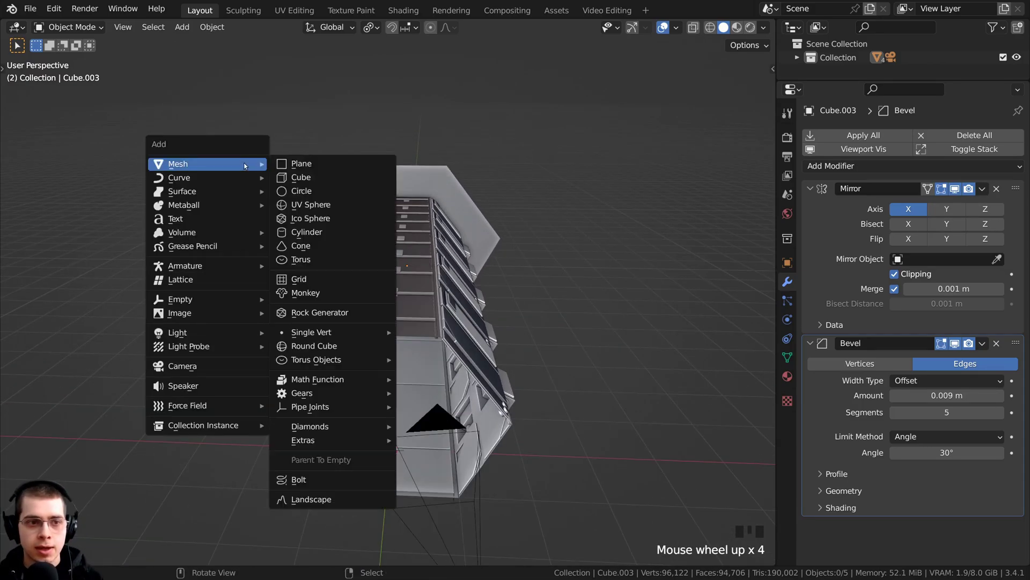
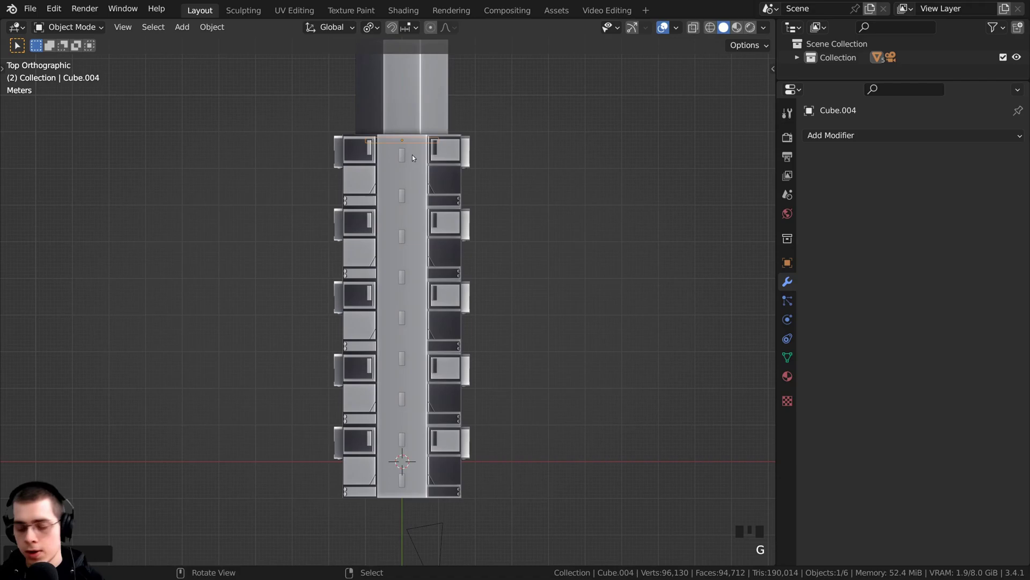
# - Add a cube and flatten it along Y into a thin door panel standing across the passage
pyautogui.press('KP_Decimal')
pyautogui.scroll(3)
pyautogui.moveTo(469, 445); pyautogui.dragTo(533, 303)
pyautogui.press('Tab')
pyautogui.scroll(-3)
pyautogui.moveTo(517, 343); pyautogui.dragTo(528, 411)
pyautogui.scroll(3)
pyautogui.press('s')
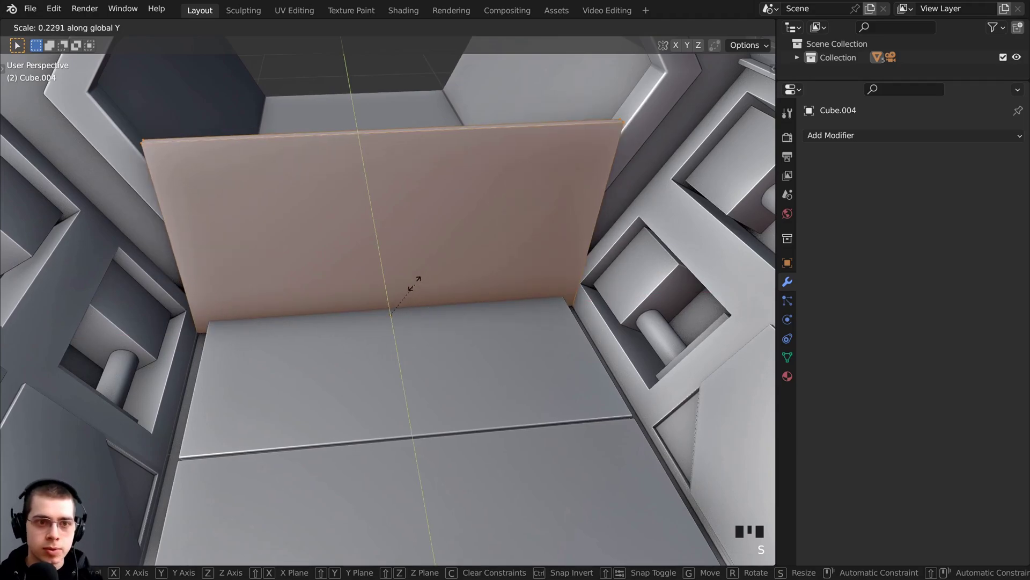
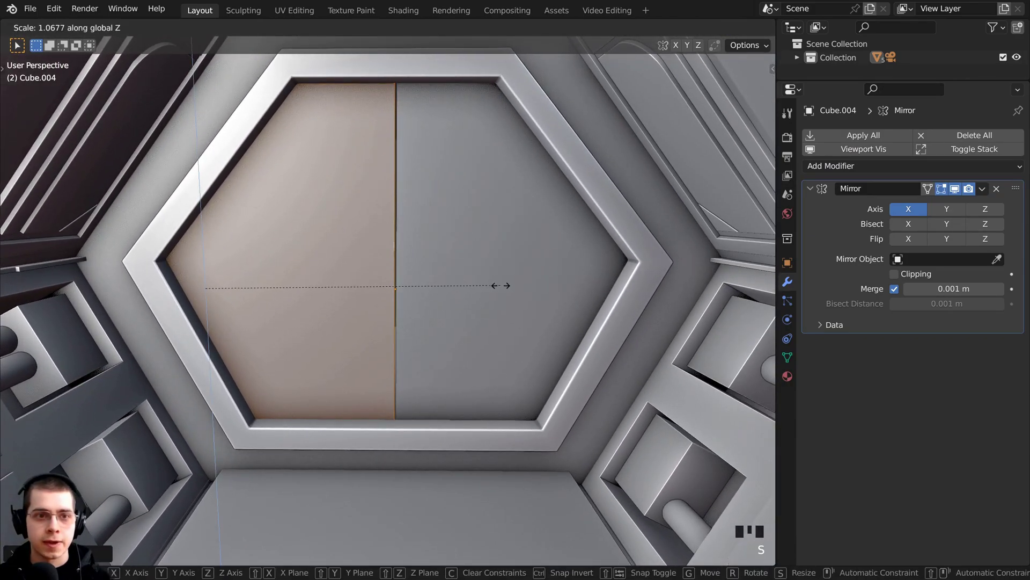
# - Nudge the door half along X to tidy the centre seam and return to Object Mode for bevelling
pyautogui.press('g')
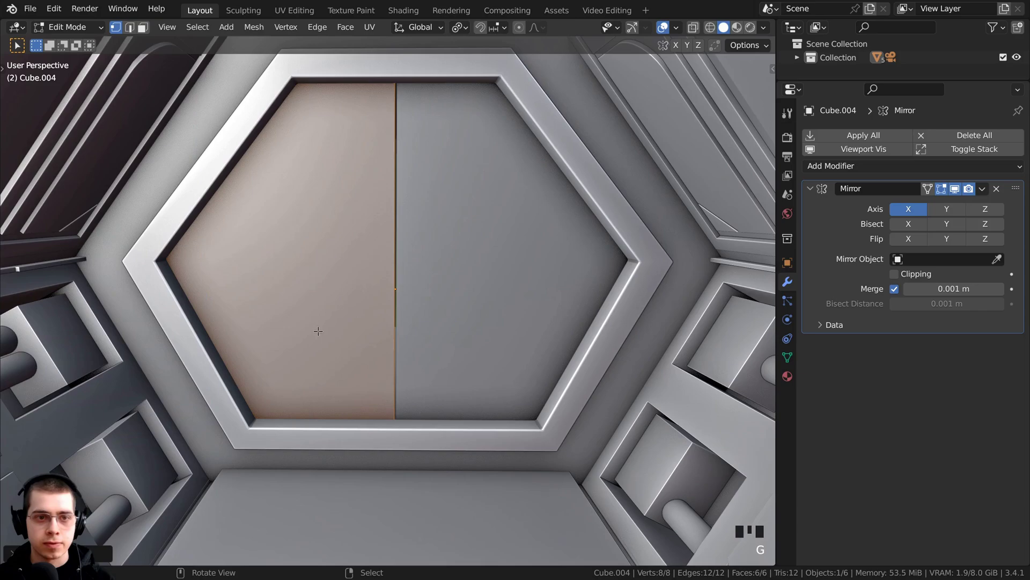
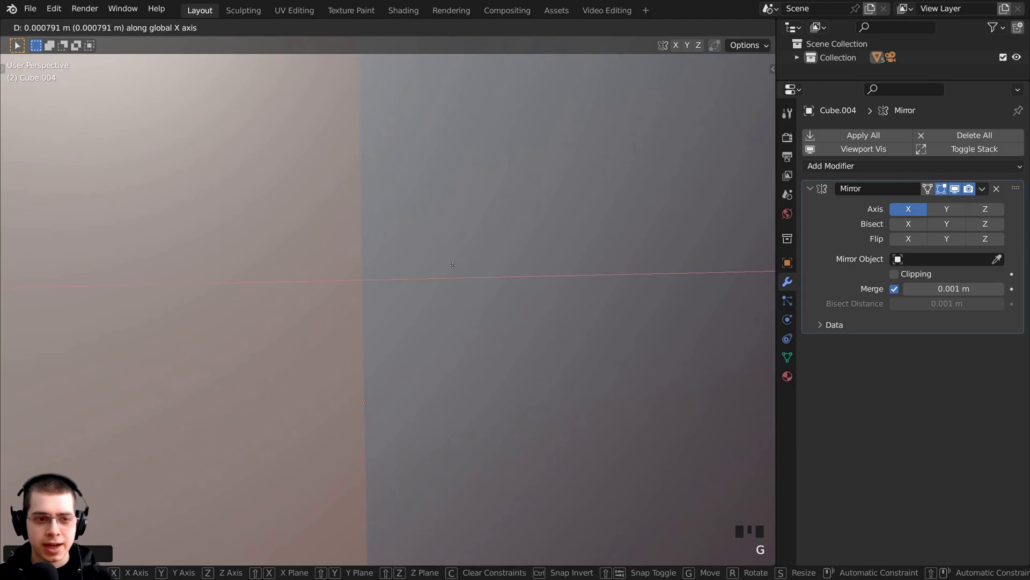
pyautogui.scroll(-3)
pyautogui.moveTo(332, 289); pyautogui.dragTo(330, 264)
pyautogui.press('Tab')
pyautogui.scroll(3)
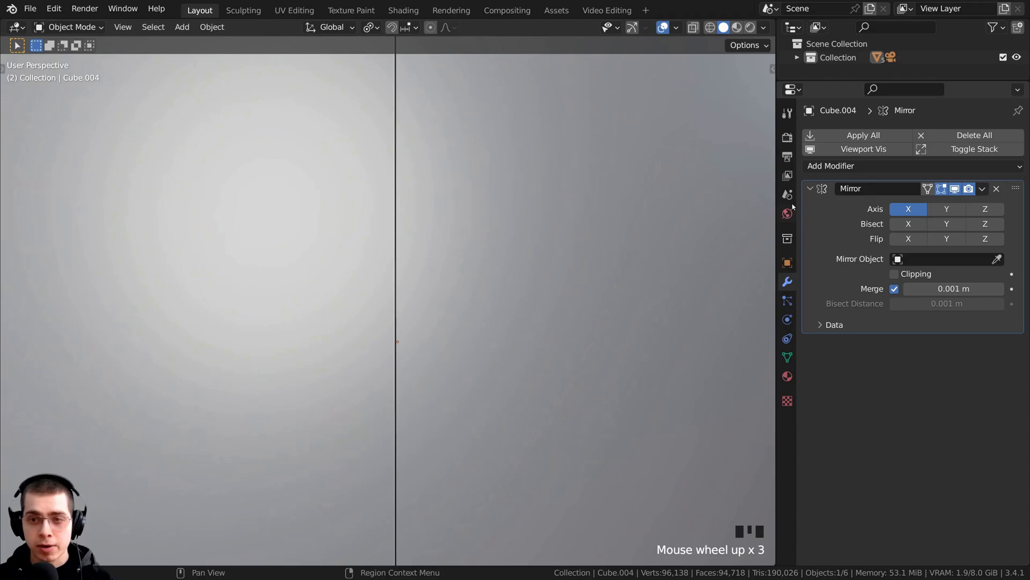
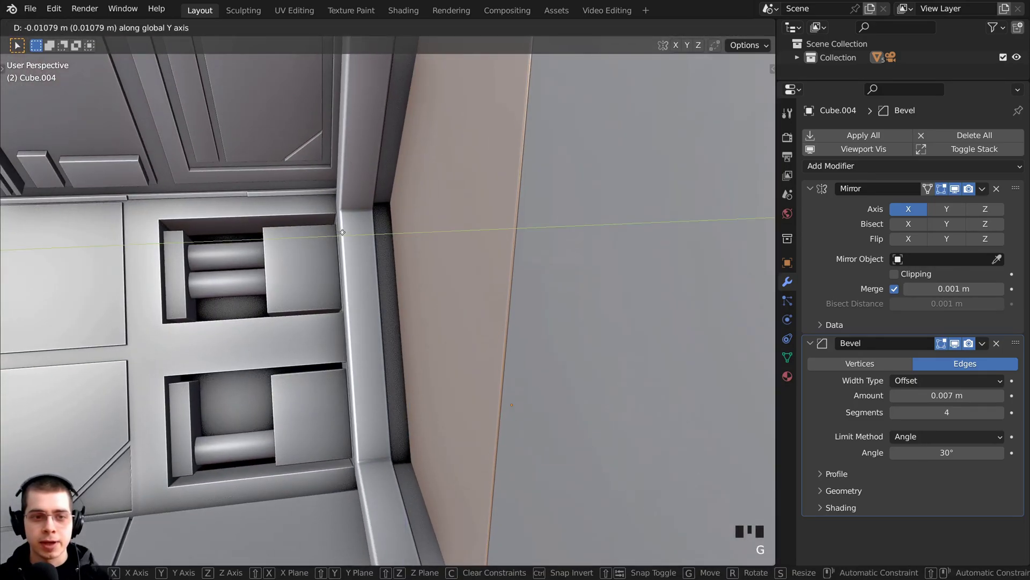
# - Loop cut a narrow horizontal band across the door and extrude it outward into a raised strip
pyautogui.moveTo(369, 216); pyautogui.dragTo(384, 248)
pyautogui.press('Tab')
pyautogui.press('a')
pyautogui.middleClick(387, 224)
pyautogui.press('Tab')
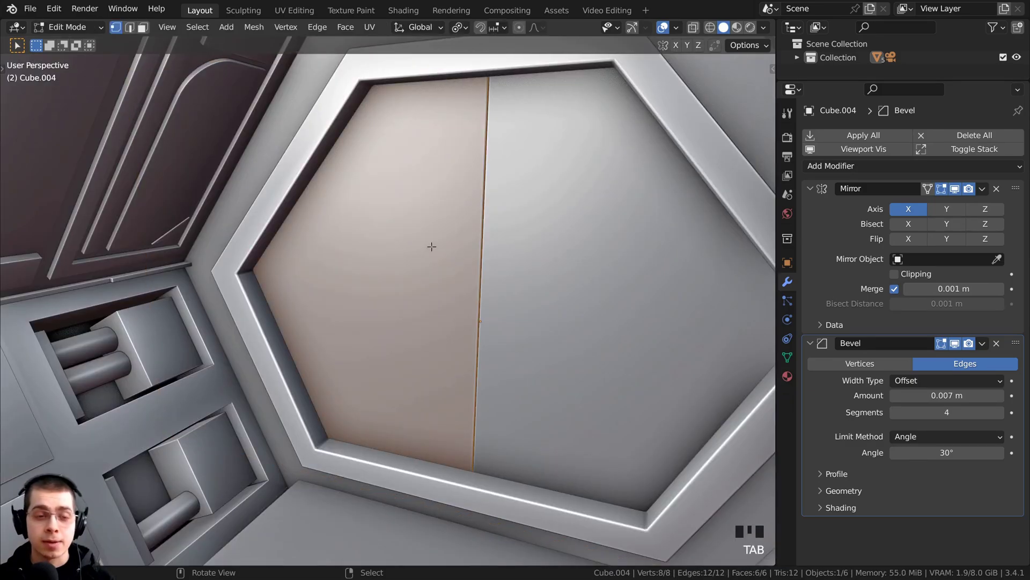
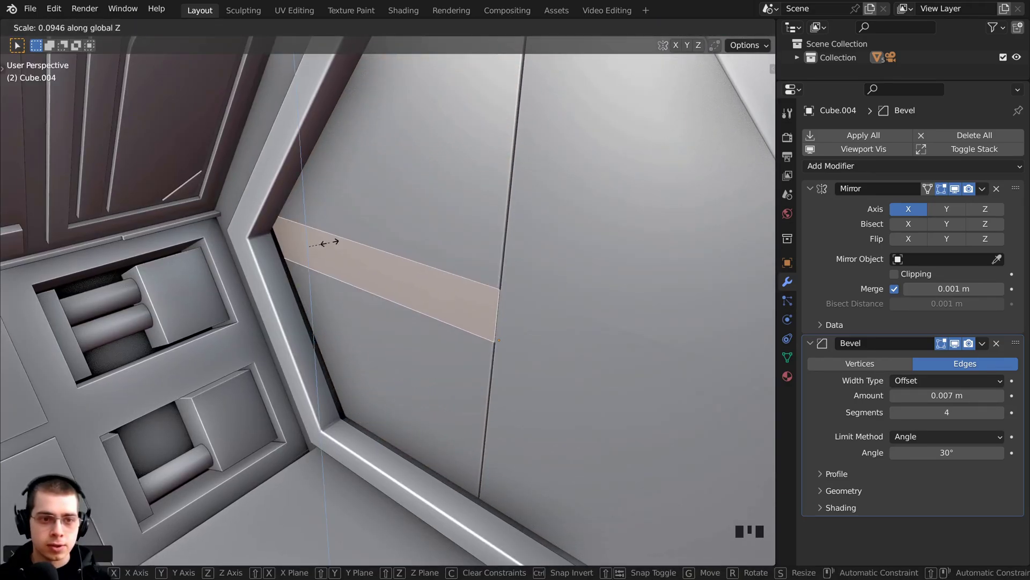
pyautogui.press('KP_Decimal')
pyautogui.middleClick(314, 238)
pyautogui.press('g')
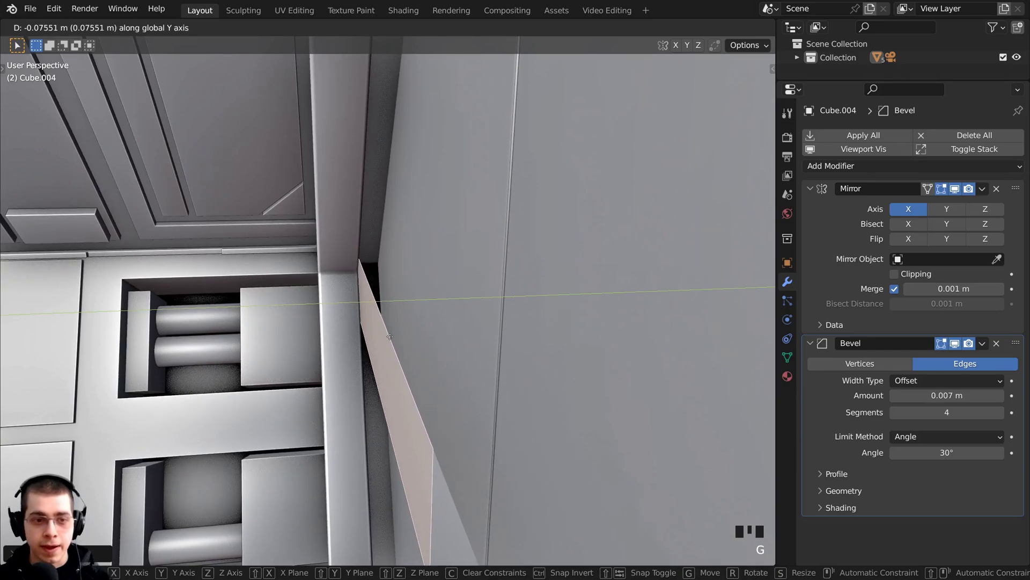
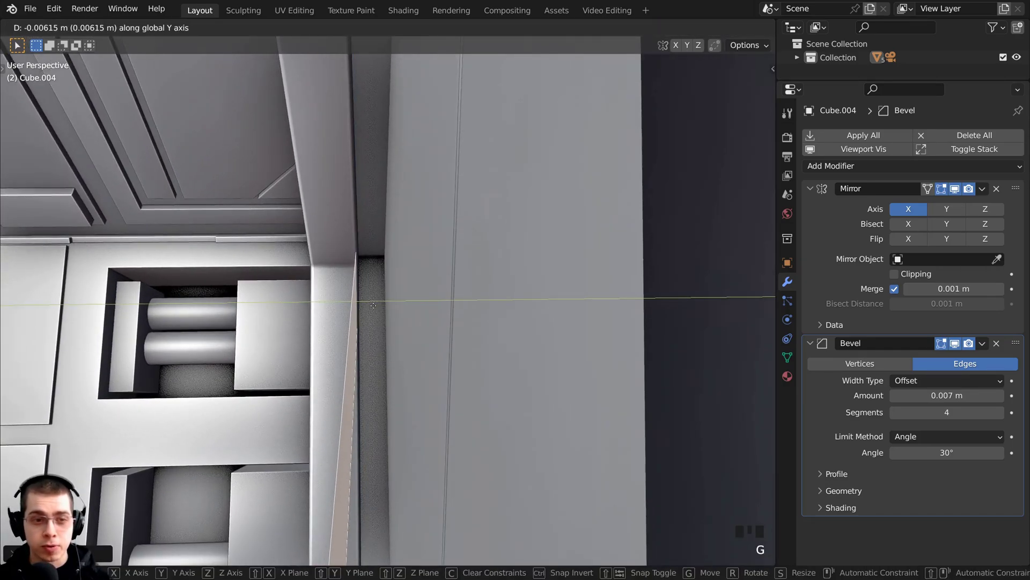
pyautogui.middleClick(429, 302)
pyautogui.scroll(-3)
pyautogui.middleClick(423, 300)
pyautogui.press('e')
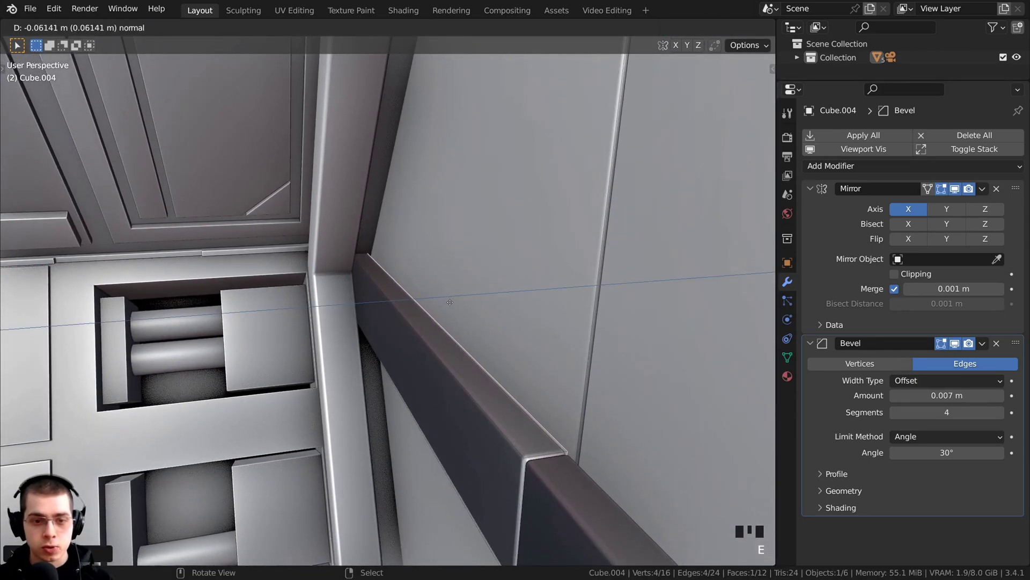
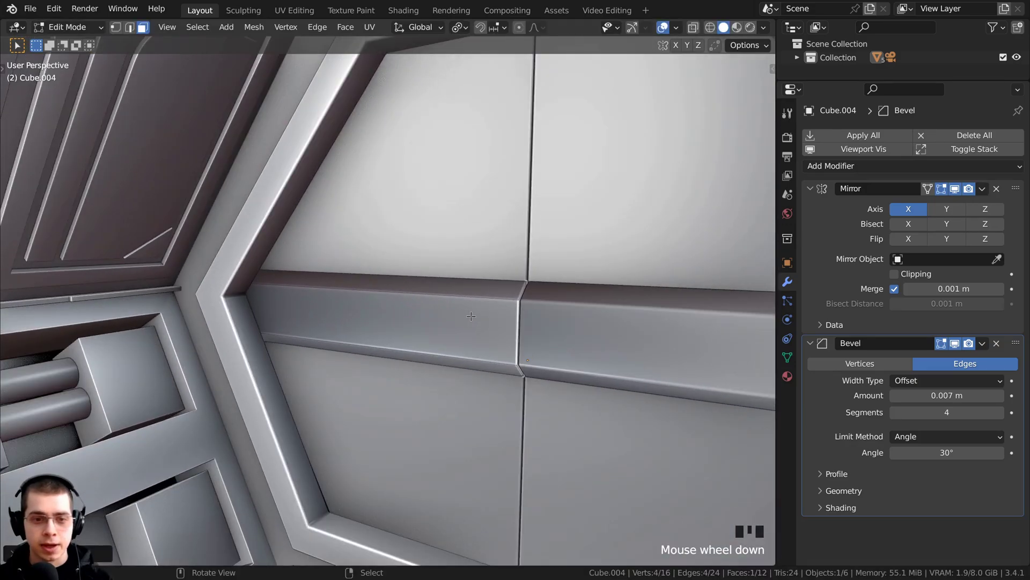
pyautogui.rightClick(474, 313)
pyautogui.press('s')
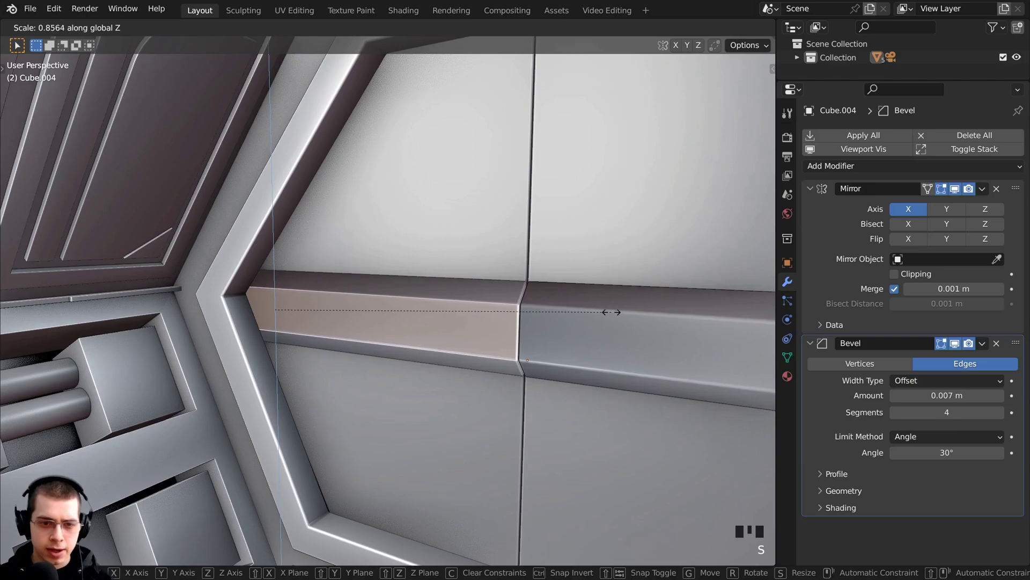
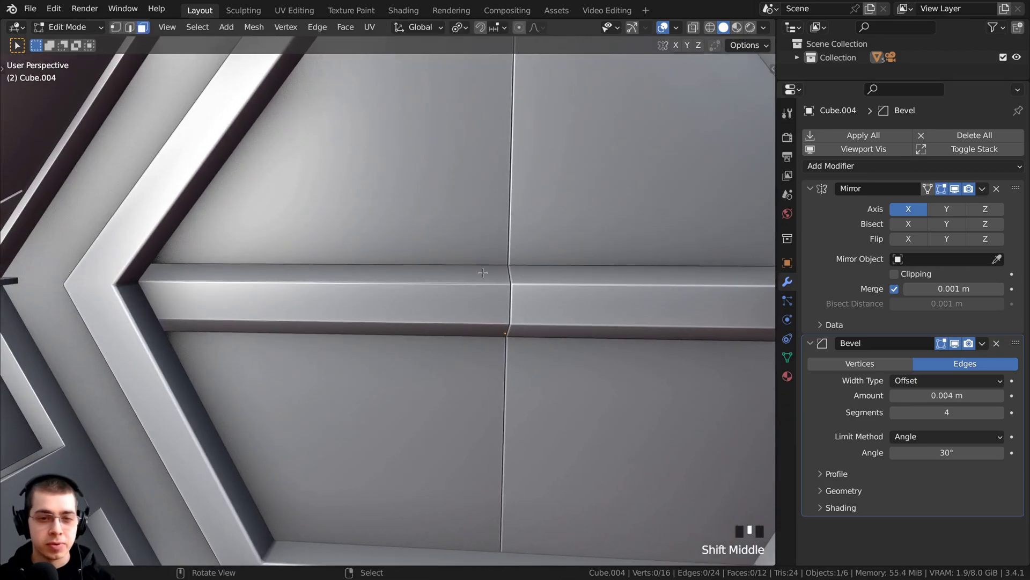
# - Slide new edge loops along the strip to form a small recessed slot on each half
pyautogui.scroll(-3)
pyautogui.moveTo(434, 306); pyautogui.dragTo(397, 301)
pyautogui.scroll(3)
pyautogui.press('ctrl+r')
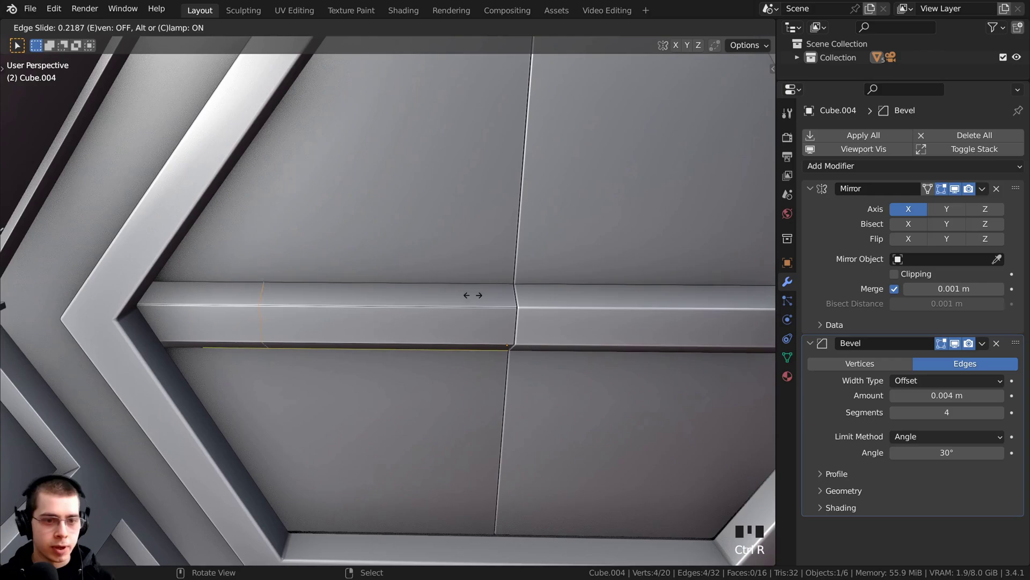
pyautogui.middleClick(536, 300)
pyautogui.press('ctrl+r')
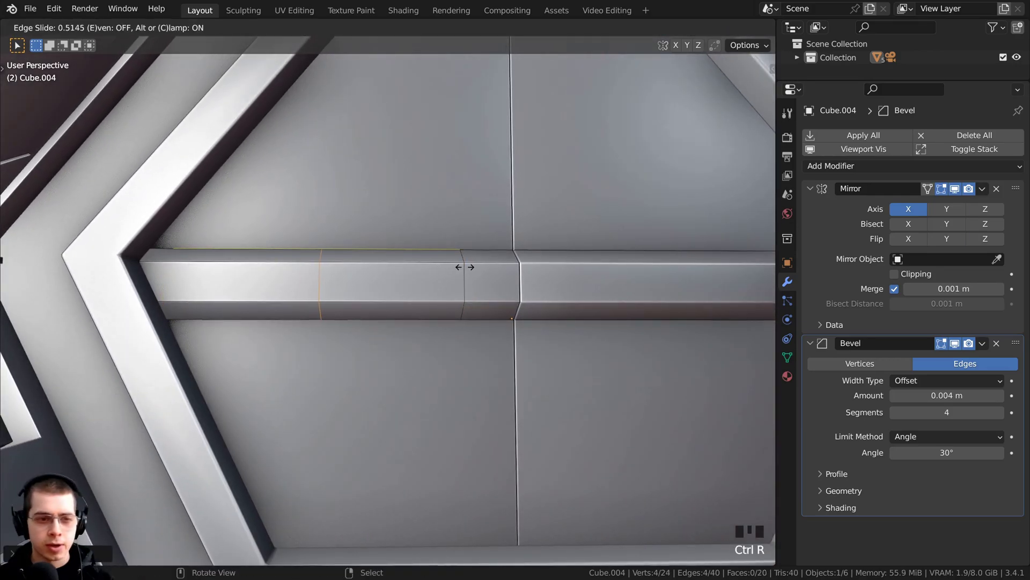
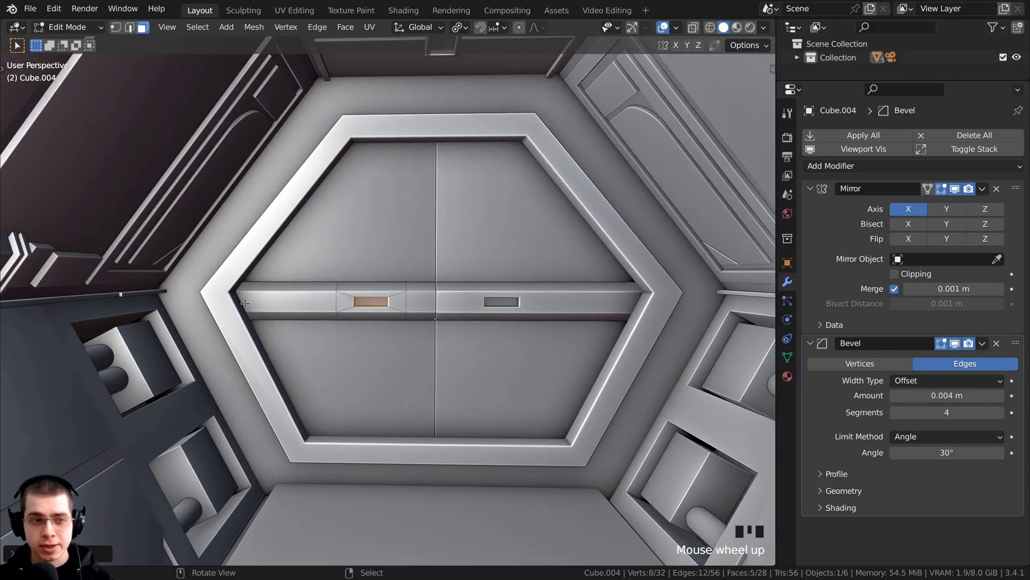
pyautogui.scroll(3)
# - Select the frame's connected left sides and move them inward along X to narrow the opening
pyautogui.press('Tab')
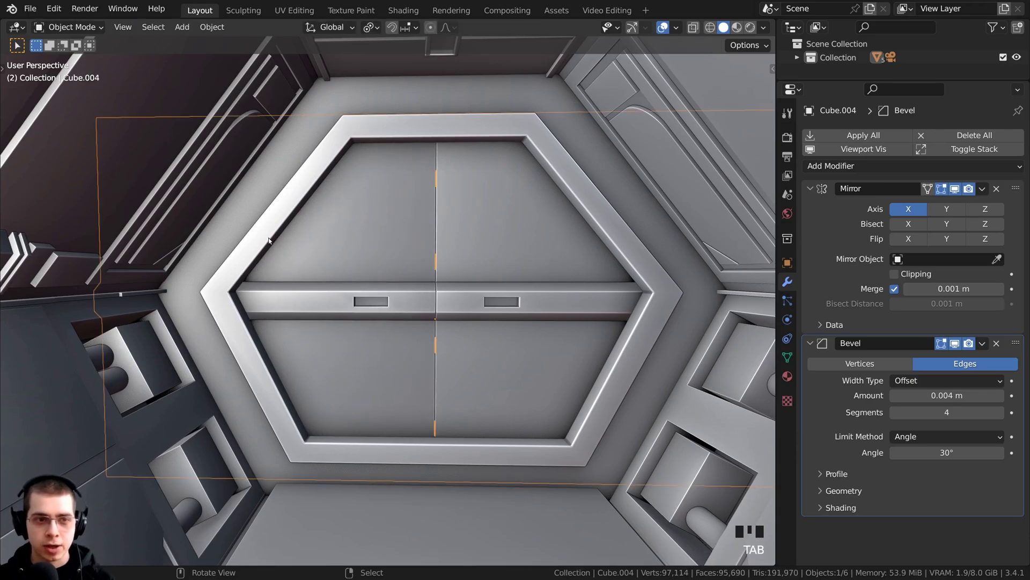
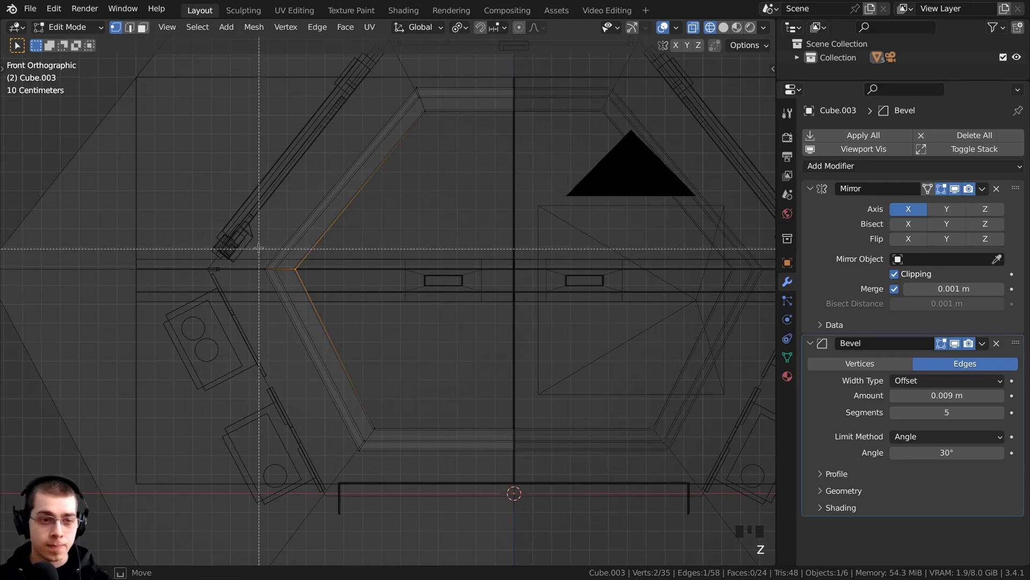
pyautogui.press('b')
pyautogui.press('g')
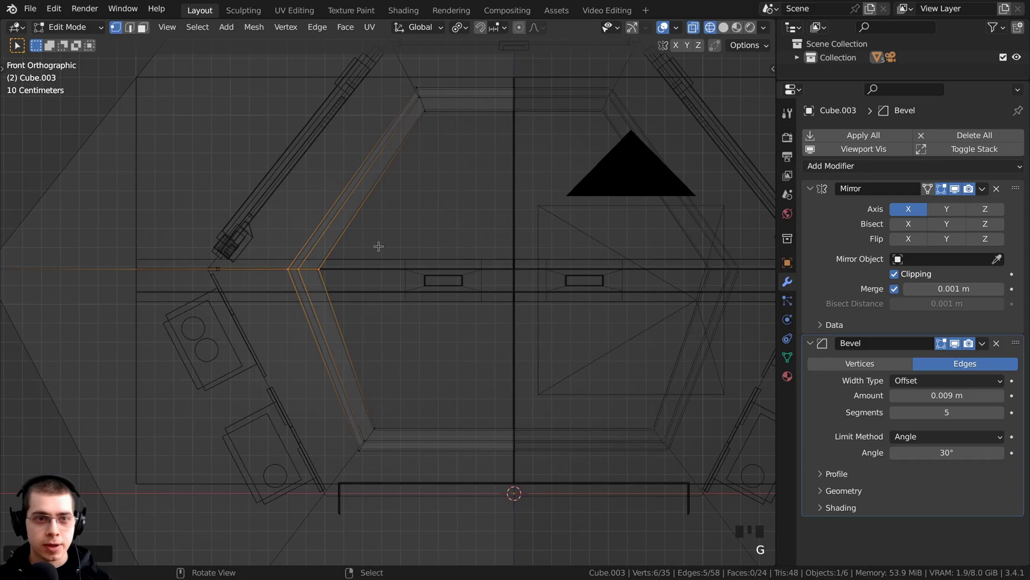
pyautogui.press('b')
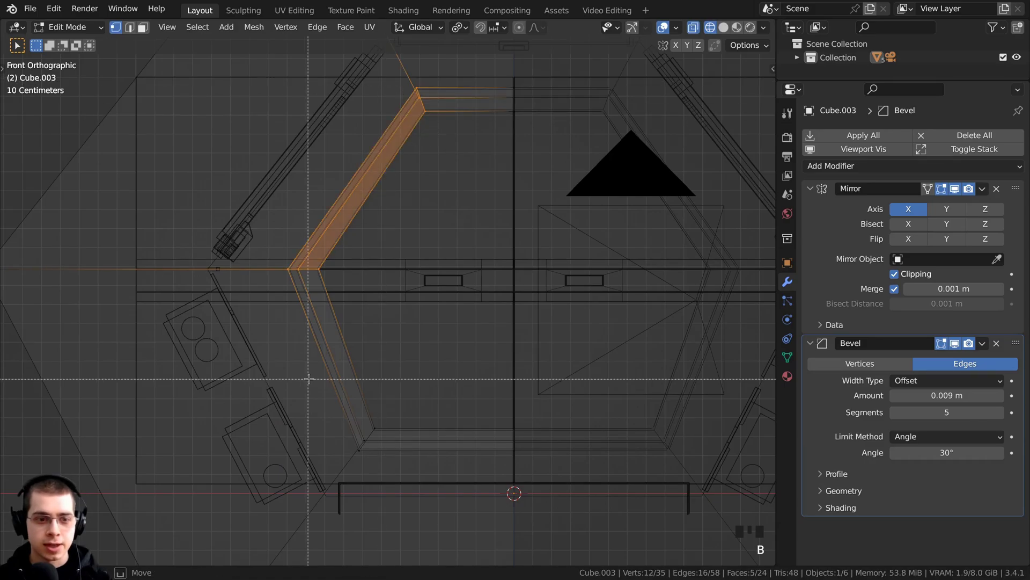
pyautogui.press('b')
pyautogui.press('g')
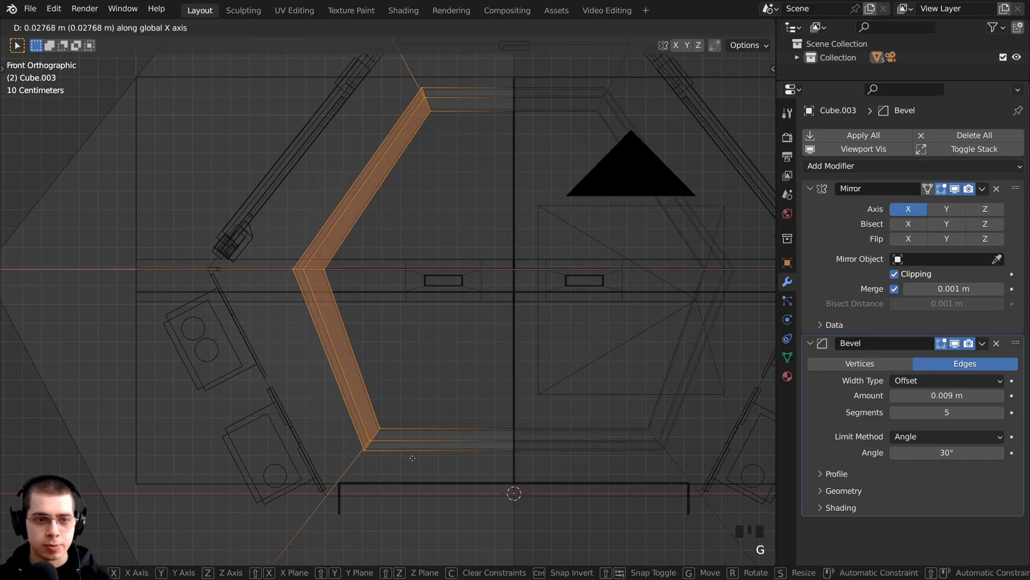
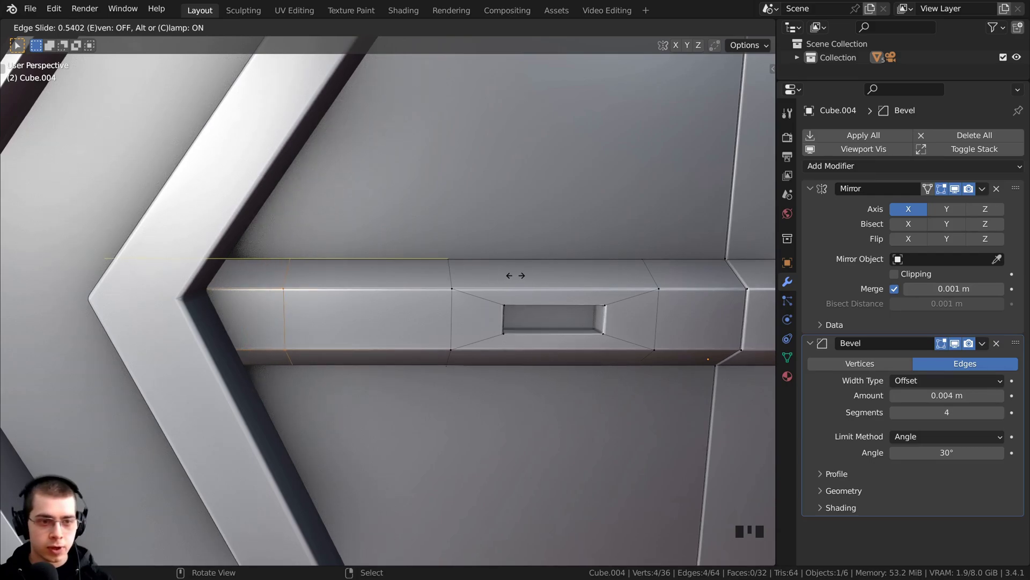
# - Add crosswise and lengthwise edge loops along the raised strip to mark out notch sections
pyautogui.press('ctrl+r')
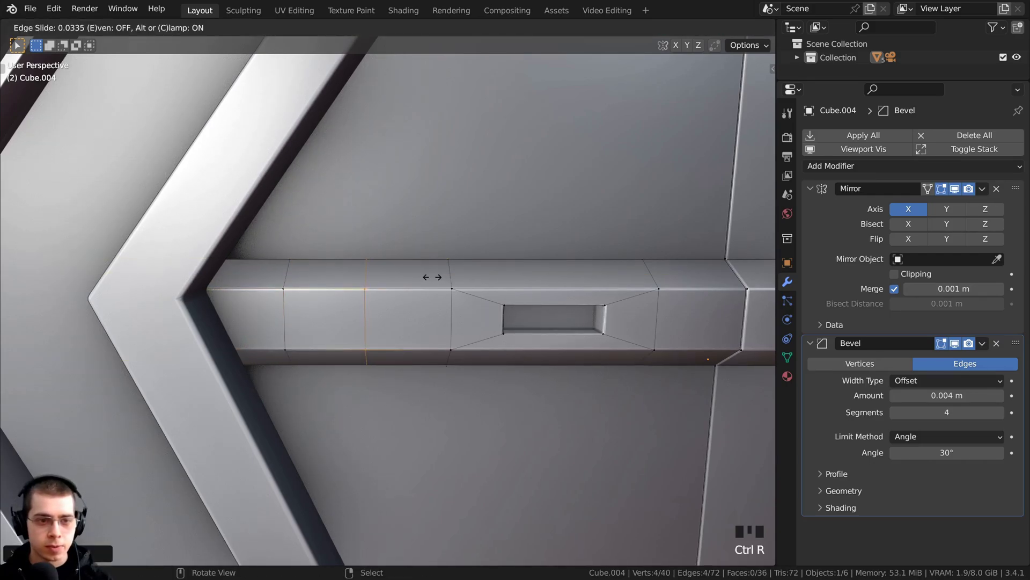
pyautogui.moveTo(410, 291); pyautogui.dragTo(454, 292)
pyautogui.scroll(3)
pyautogui.moveTo(379, 262); pyautogui.dragTo(403, 270)
pyautogui.press('ctrl+r')
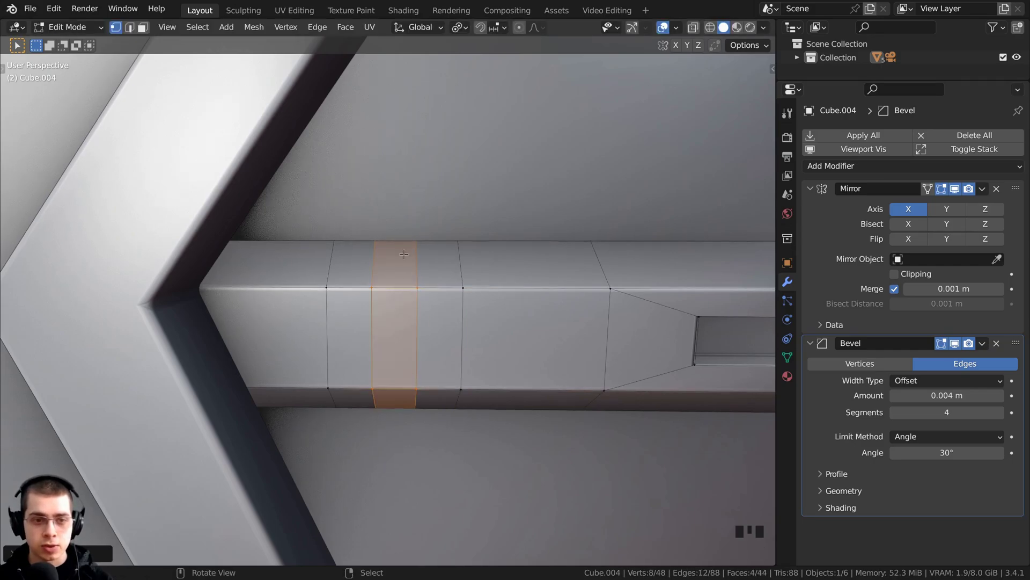
pyautogui.moveTo(405, 287); pyautogui.dragTo(633, 318)
pyautogui.scroll(-3)
pyautogui.moveTo(631, 307); pyautogui.dragTo(625, 308)
pyautogui.press('ctrl+r')
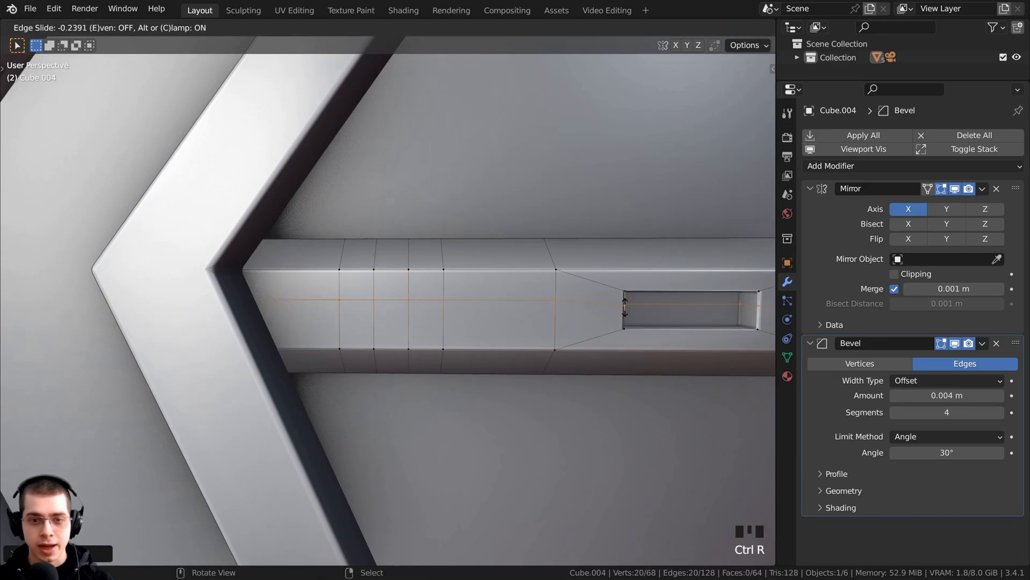
pyautogui.middleClick(473, 307)
pyautogui.scroll(3)
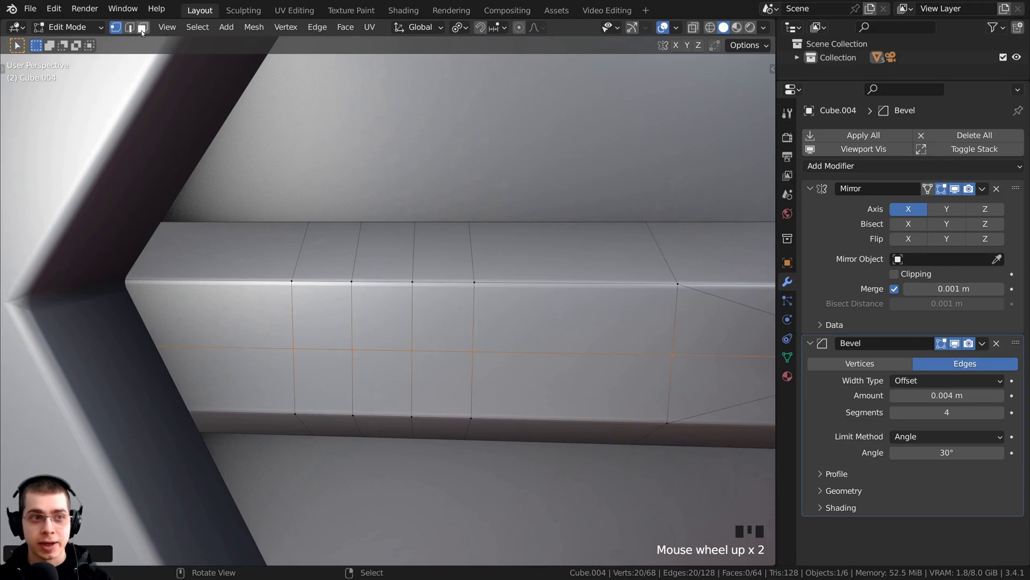
# - Select the marked strip faces and extrude them inward to form edge notches
pyautogui.moveTo(144, 32); pyautogui.dragTo(328, 230)
pyautogui.rightClick(328, 230)
pyautogui.rightClick(463, 245)
pyautogui.rightClick(460, 290)
pyautogui.moveTo(412, 292); pyautogui.dragTo(313, 327)
pyautogui.scroll(3)
pyautogui.moveTo(306, 304); pyautogui.dragTo(379, 300)
pyautogui.scroll(-3)
pyautogui.press('e')
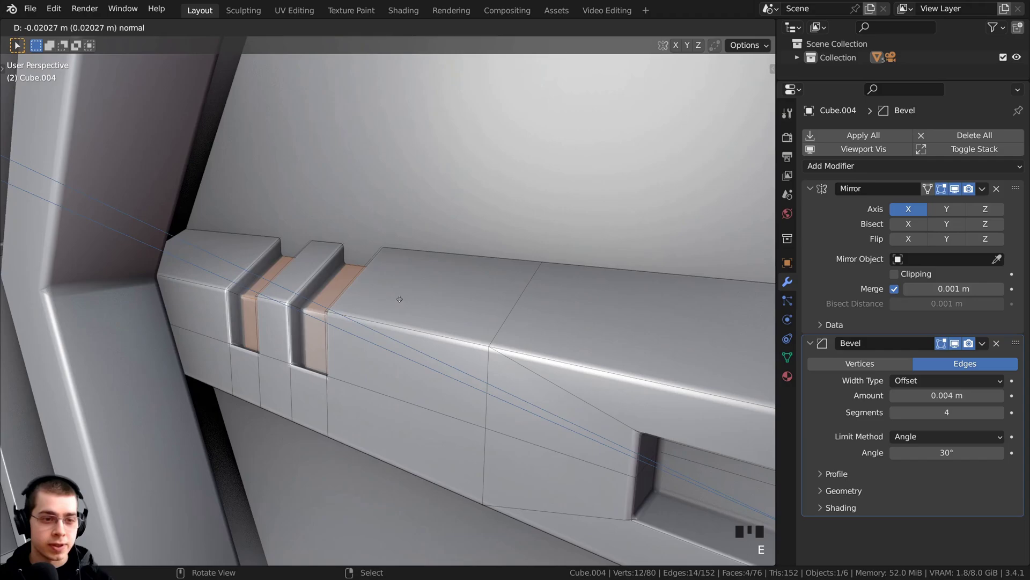
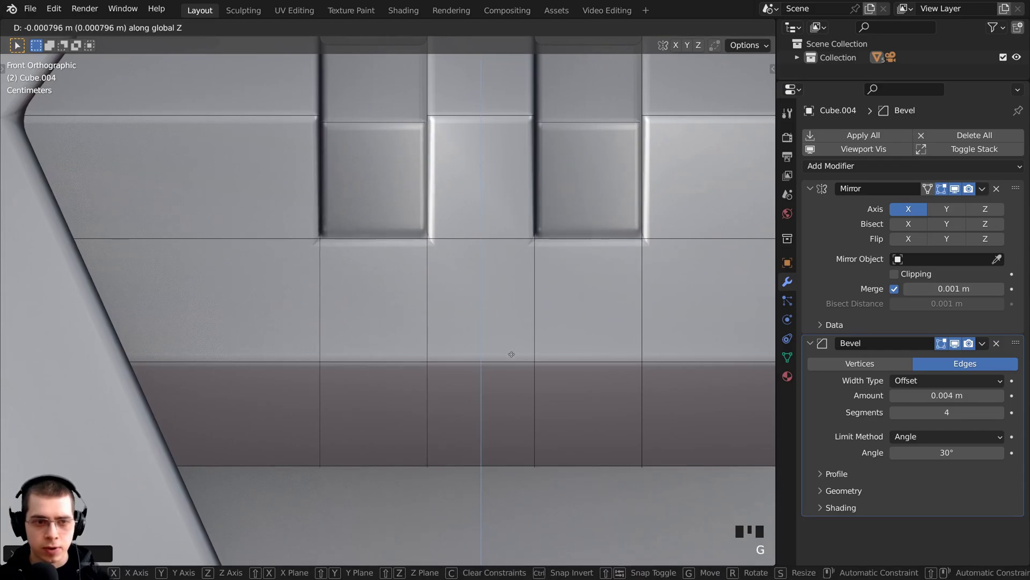
# - Narrow the notch faces along X and shift the notch along the strip
pyautogui.scroll(-3)
pyautogui.moveTo(535, 278); pyautogui.dragTo(525, 294)
pyautogui.scroll(-3)
pyautogui.press('1')
pyautogui.press('z')
pyautogui.moveTo(373, 268); pyautogui.dragTo(492, 372)
pyautogui.press('b')
pyautogui.middleClick(413, 293)
pyautogui.press('z')
pyautogui.press('s')
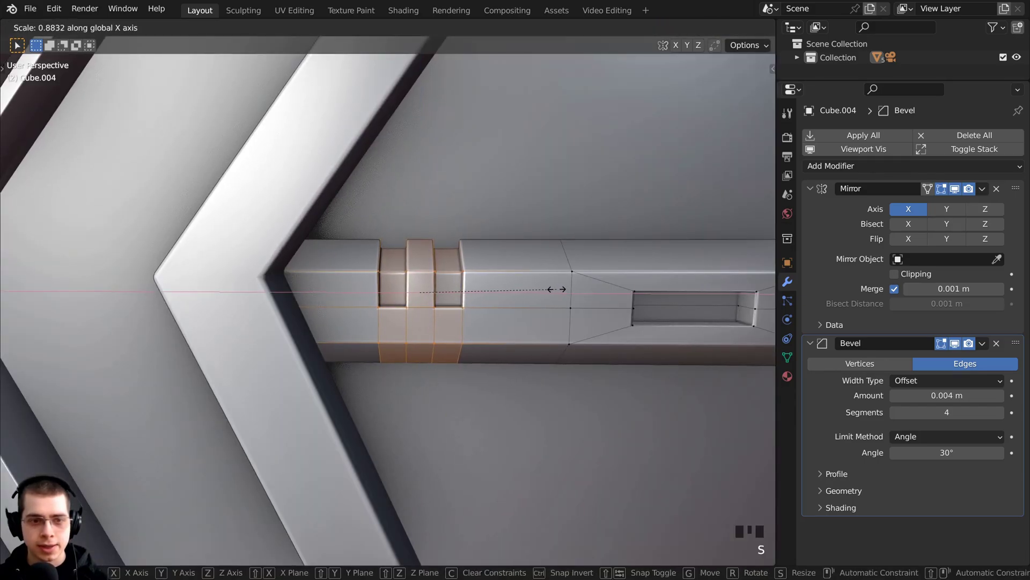
pyautogui.press('g')
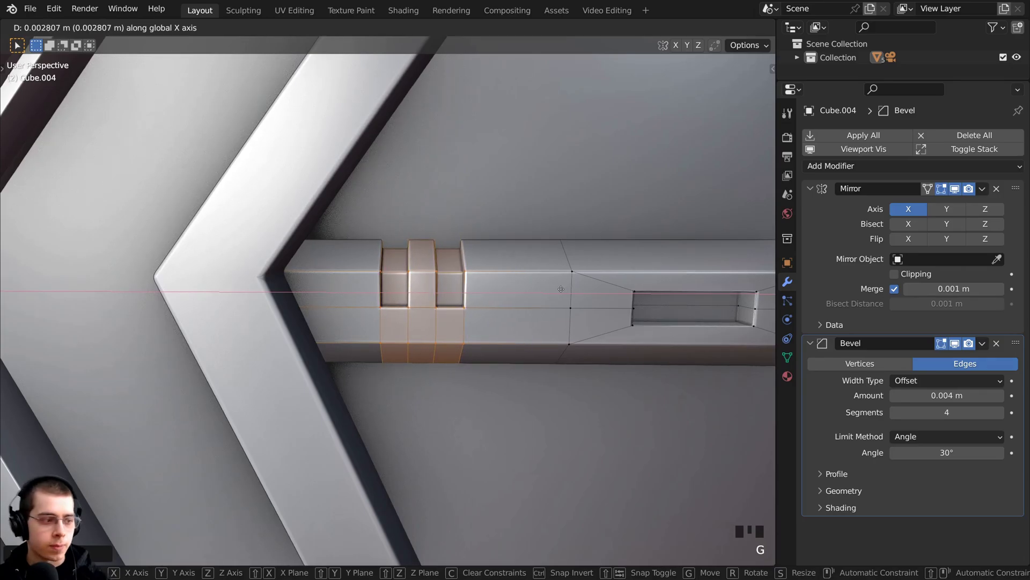
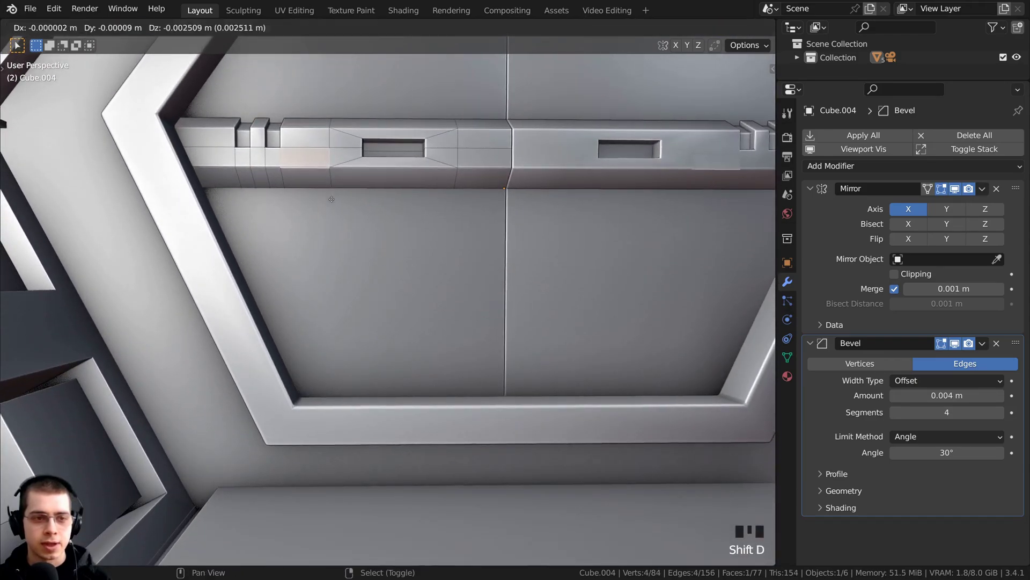
# - Resize the inset rectangle on the lower door and extrude it out into a raised block panel
pyautogui.press('s')
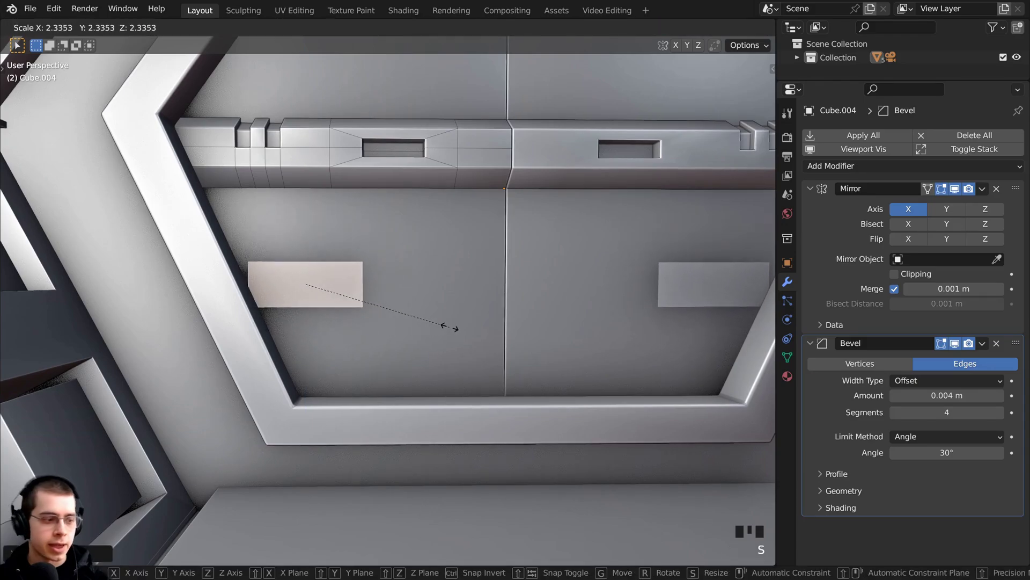
pyautogui.press('s')
pyautogui.press('g')
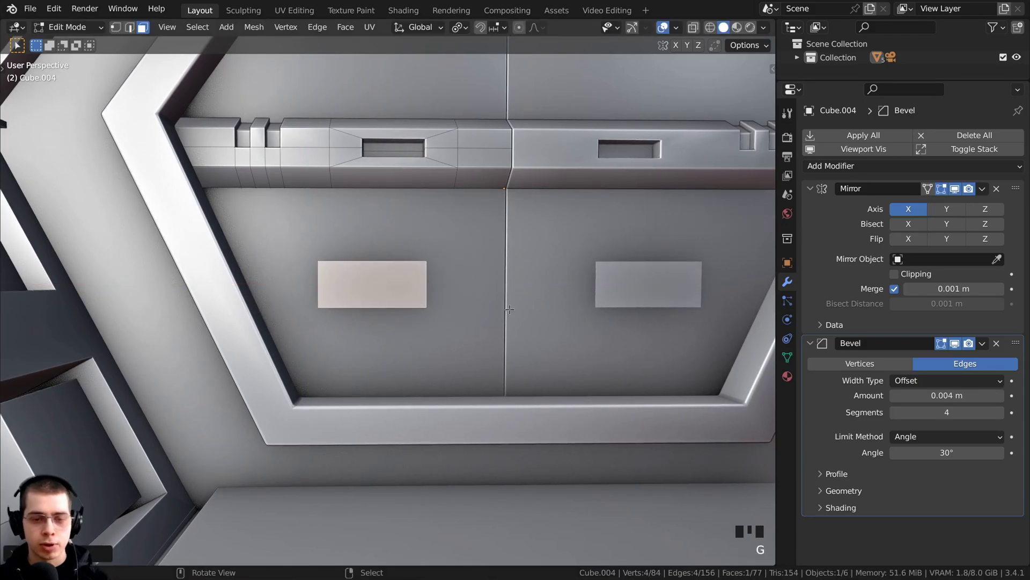
pyautogui.press('KP_1')
pyautogui.press('s')
pyautogui.middleClick(427, 342)
pyautogui.press('e')
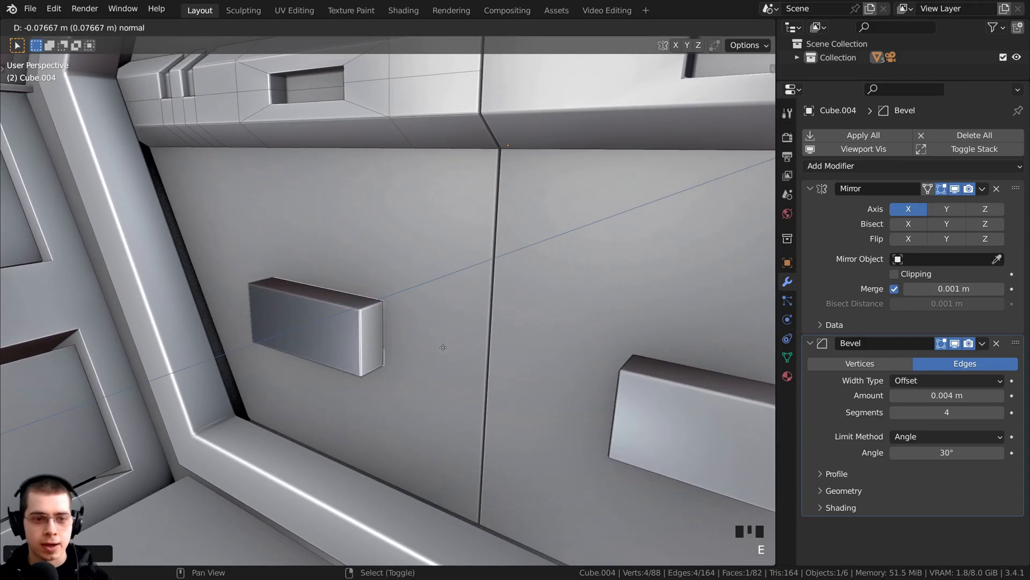
pyautogui.middleClick(498, 388)
pyautogui.scroll(3)
pyautogui.press('s')
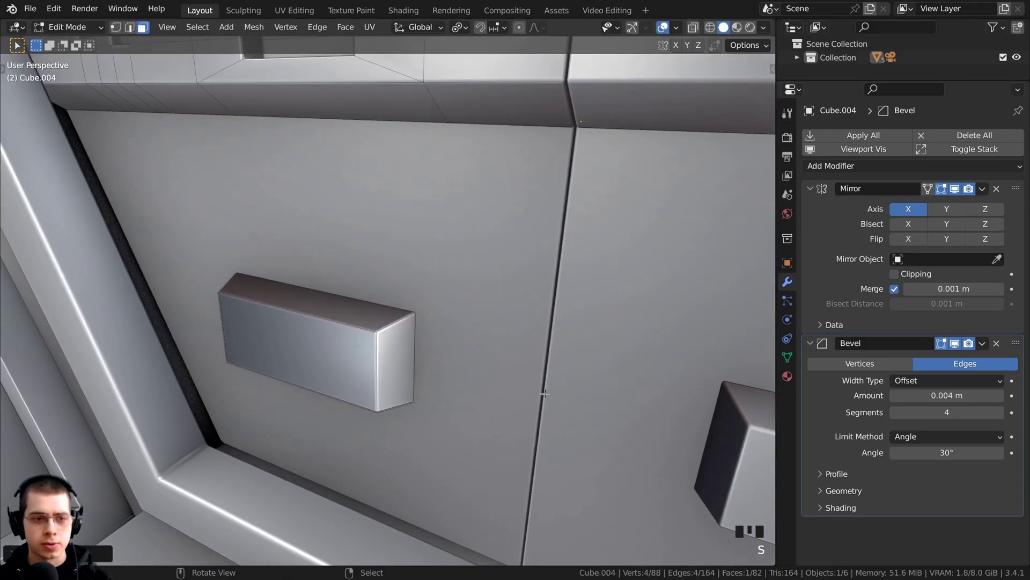
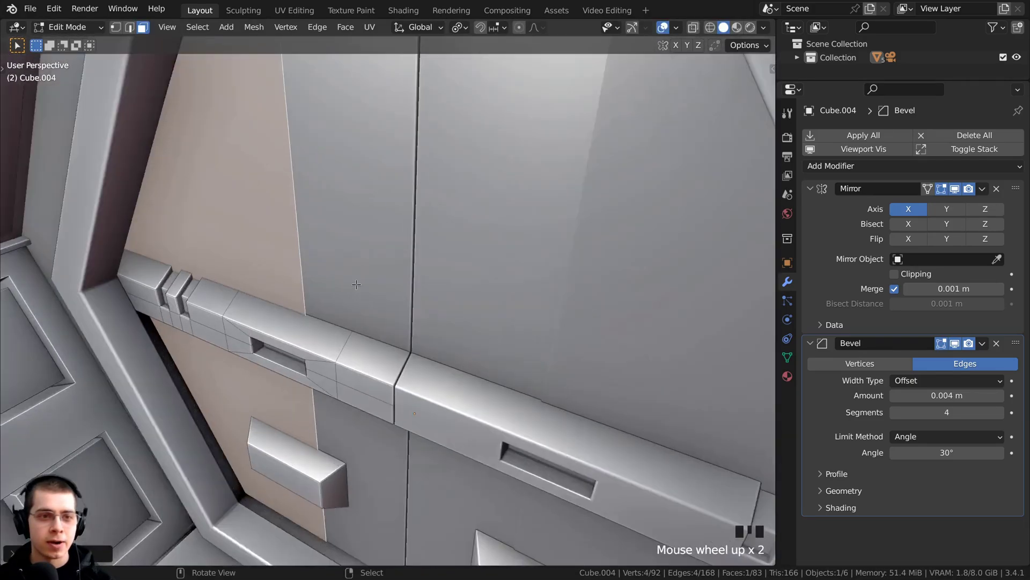
# - Select the upper door faces and add vertical loop cuts across them for panel lines
pyautogui.press('e')
pyautogui.middleClick(282, 238)
pyautogui.rightClick(369, 239)
pyautogui.press('l')
pyautogui.scroll(3)
pyautogui.moveTo(376, 236); pyautogui.dragTo(345, 198)
pyautogui.press('shift+n')
pyautogui.middleClick(339, 203)
pyautogui.rightClick(337, 202)
pyautogui.moveTo(347, 211); pyautogui.dragTo(425, 242)
pyautogui.scroll(3)
pyautogui.press('ctrl+r')
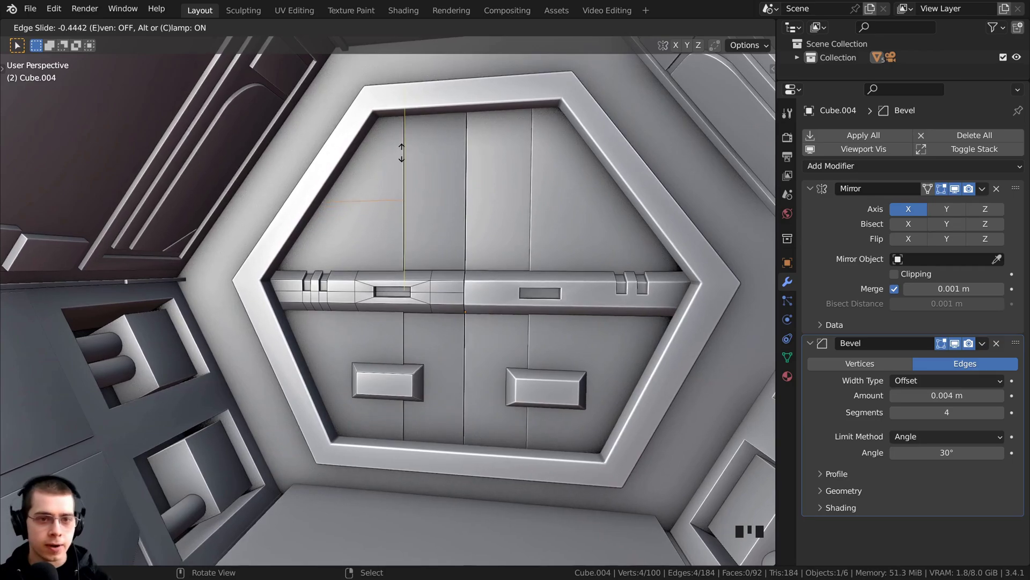
pyautogui.press('ctrl+r')
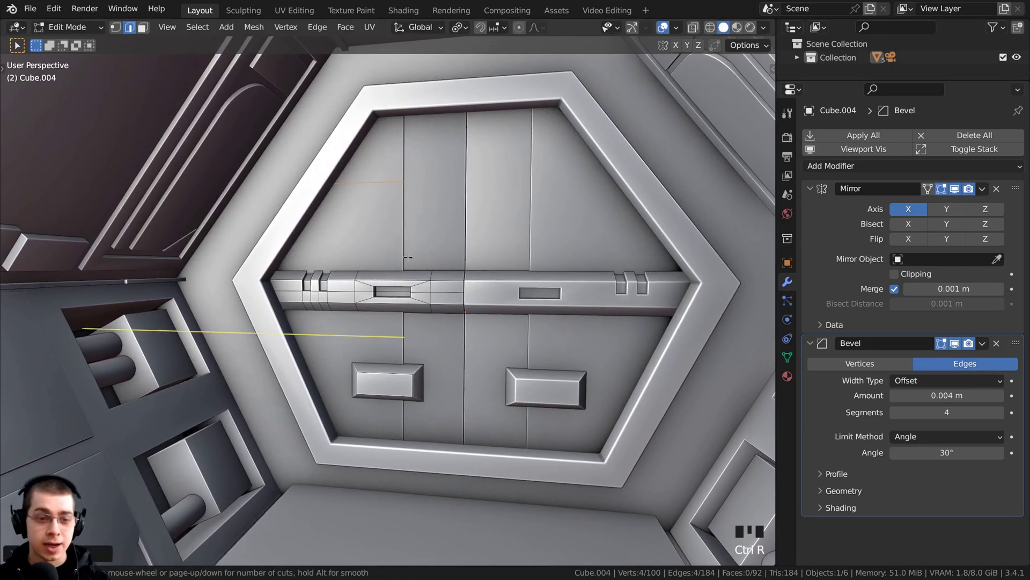
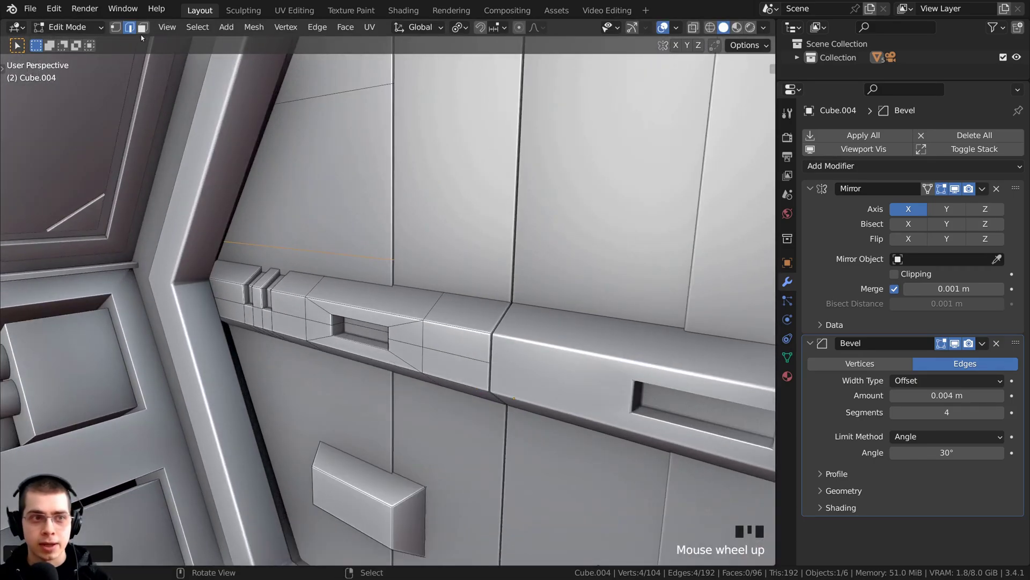
# - Slide the new cut's vertices sideways along X to angle the panel line
pyautogui.press('3')
pyautogui.middleClick(401, 280)
pyautogui.scroll(3)
pyautogui.rightClick(396, 249)
pyautogui.scroll(-3)
pyautogui.middleClick(448, 276)
pyautogui.scroll(-3)
pyautogui.middleClick(491, 292)
pyautogui.press('g')
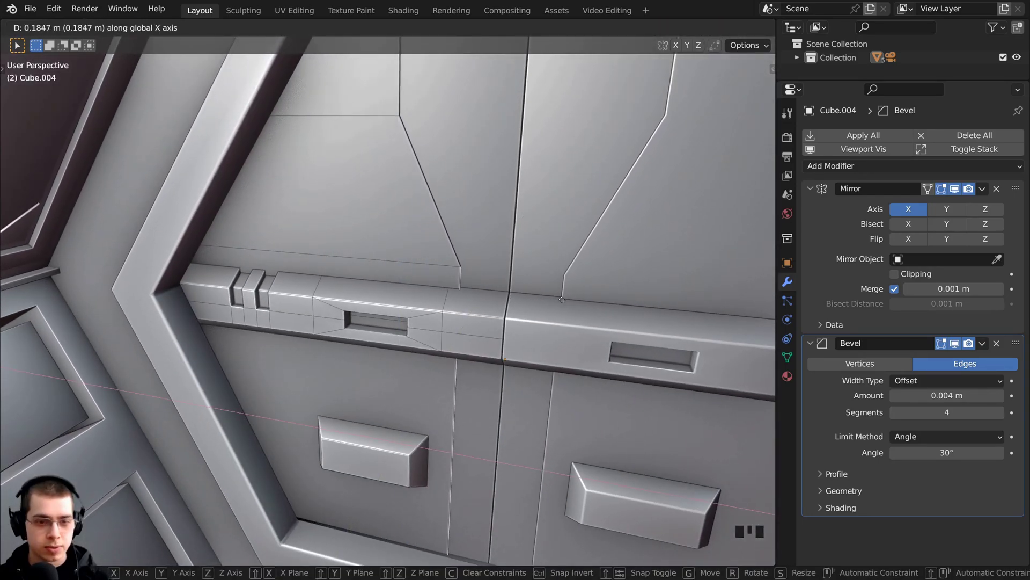
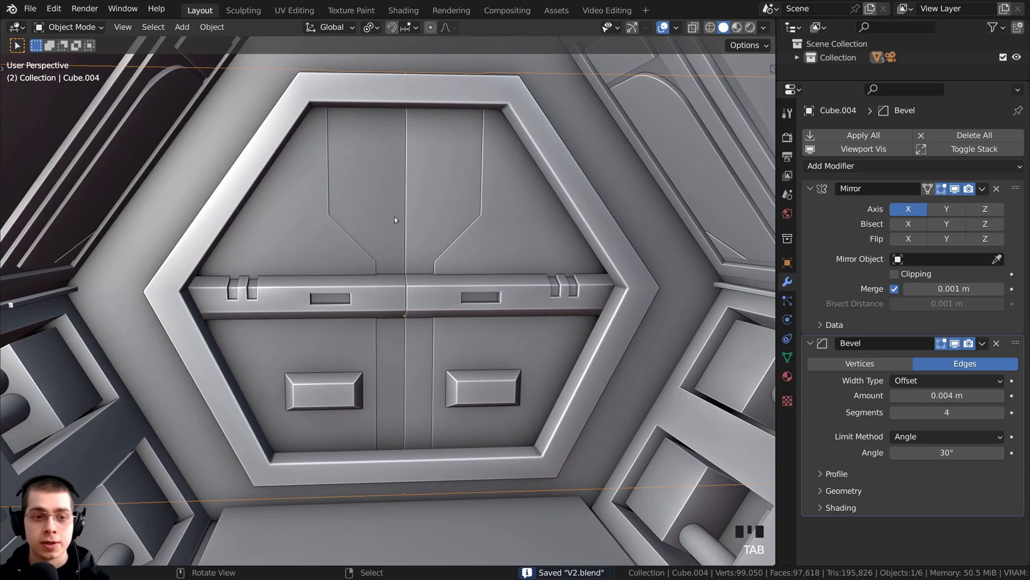
# - Apply the Mirror modifier so the door halves become real geometry, leaving only the bevel live
pyautogui.press('g')
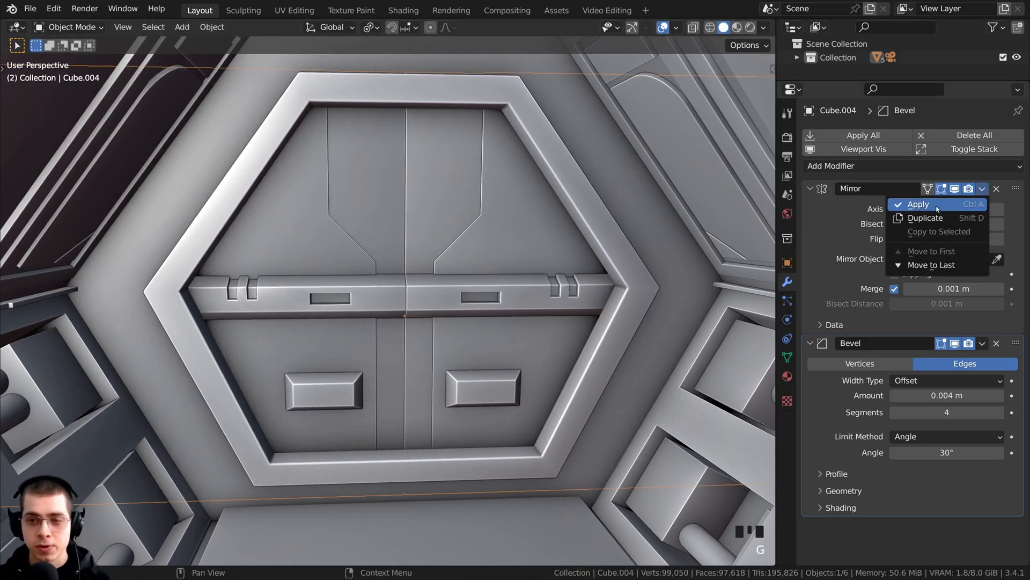
pyautogui.moveTo(861, 214); pyautogui.dragTo(487, 253)
pyautogui.middleClick(487, 252)
pyautogui.scroll(3)
pyautogui.moveTo(478, 241); pyautogui.dragTo(494, 242)
pyautogui.press('a')
pyautogui.press('a')
pyautogui.press('a')
pyautogui.middleClick(441, 326)
pyautogui.press('a')
pyautogui.scroll(-3)
pyautogui.moveTo(399, 301); pyautogui.dragTo(435, 281)
pyautogui.scroll(3)
# - Select unneeded linked strip geometry in Edit Mode and delete it
pyautogui.press('a')
pyautogui.press('l')
pyautogui.press('g')
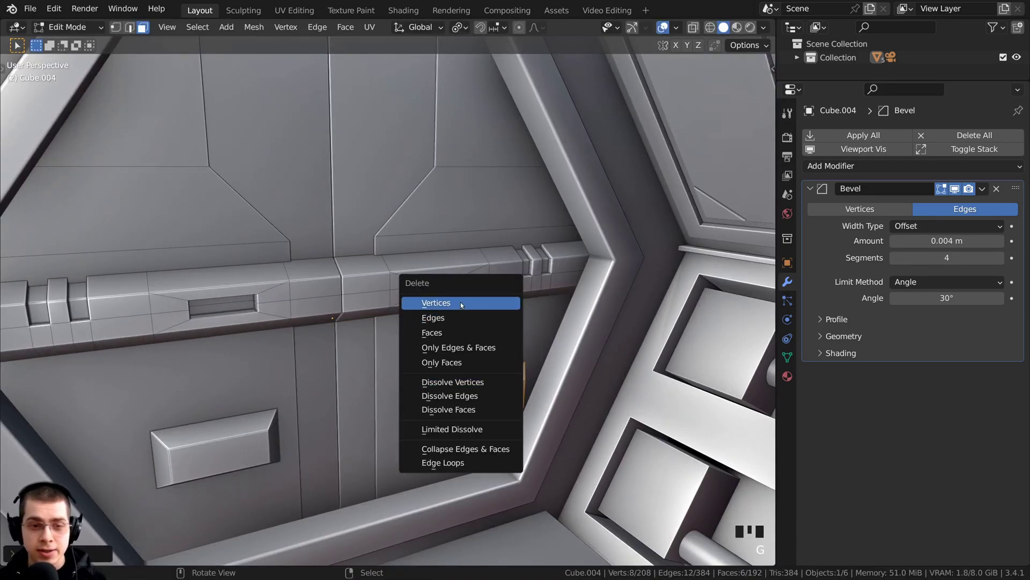
pyautogui.press('x')
pyautogui.moveTo(445, 307); pyautogui.dragTo(459, 271)
pyautogui.scroll(3)
pyautogui.rightClick(494, 197)
pyautogui.scroll(-3)
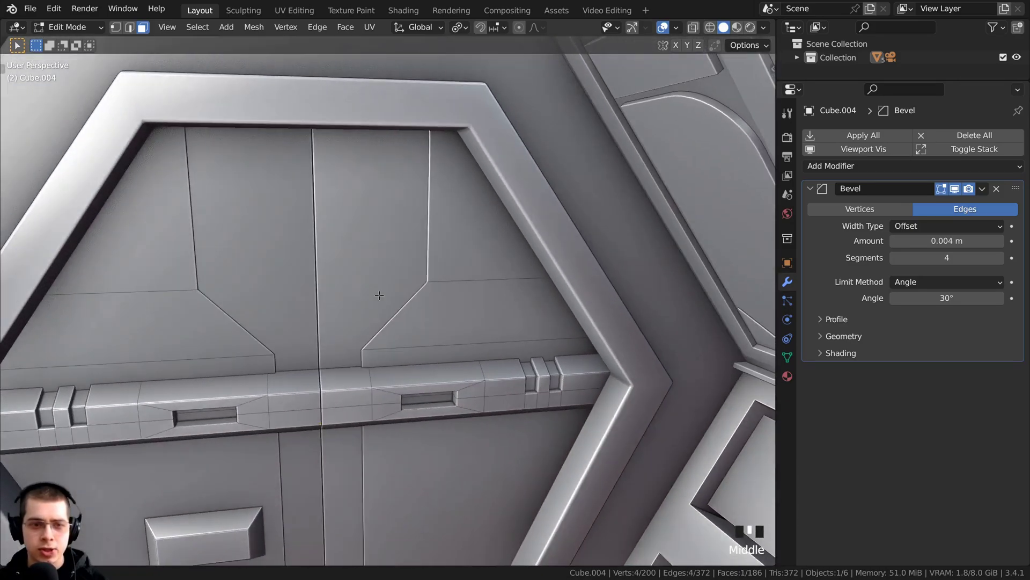
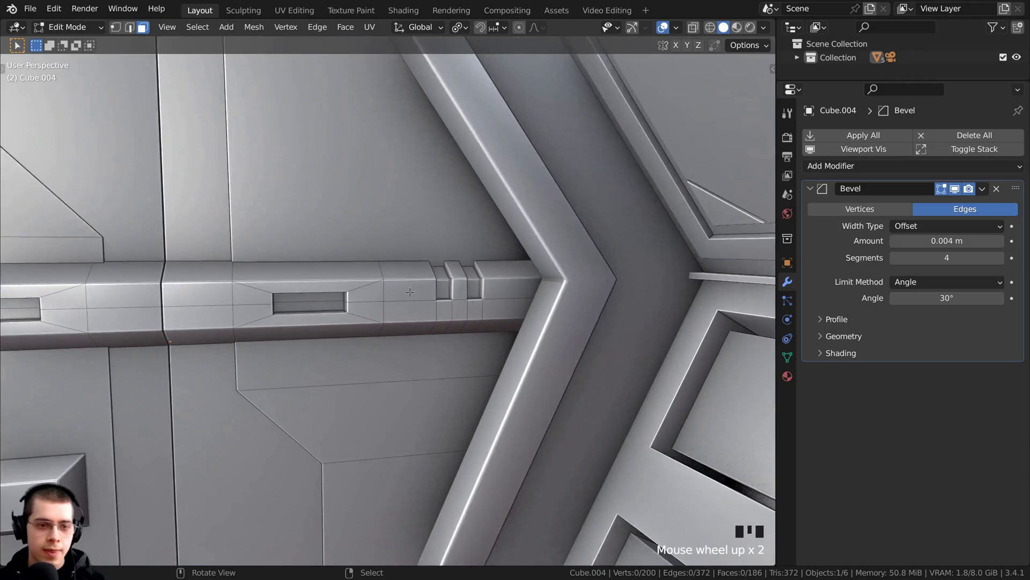
pyautogui.scroll(-3)
pyautogui.middleClick(421, 289)
pyautogui.scroll(3)
pyautogui.press('l')
pyautogui.scroll(-3)
# - With X-ray view, box-select the strip's end section and delete it
pyautogui.middleClick(374, 296)
pyautogui.scroll(3)
pyautogui.scroll(-3)
pyautogui.moveTo(421, 289); pyautogui.dragTo(339, 265)
pyautogui.press('z')
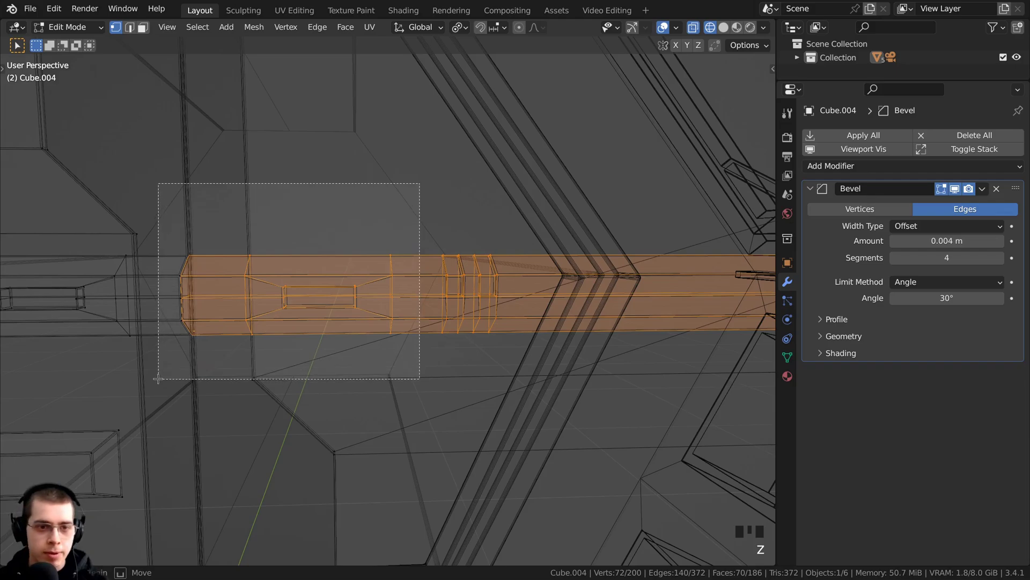
pyautogui.press('z')
pyautogui.moveTo(517, 313); pyautogui.dragTo(485, 226)
pyautogui.press('x')
# - Select the strip's cut end and extrude it along X out to the door frame
pyautogui.moveTo(431, 260); pyautogui.dragTo(409, 274)
pyautogui.scroll(3)
pyautogui.moveTo(383, 261); pyautogui.dragTo(379, 222)
pyautogui.rightClick(380, 222)
pyautogui.scroll(-3)
pyautogui.moveTo(470, 312); pyautogui.dragTo(437, 317)
pyautogui.press('e')
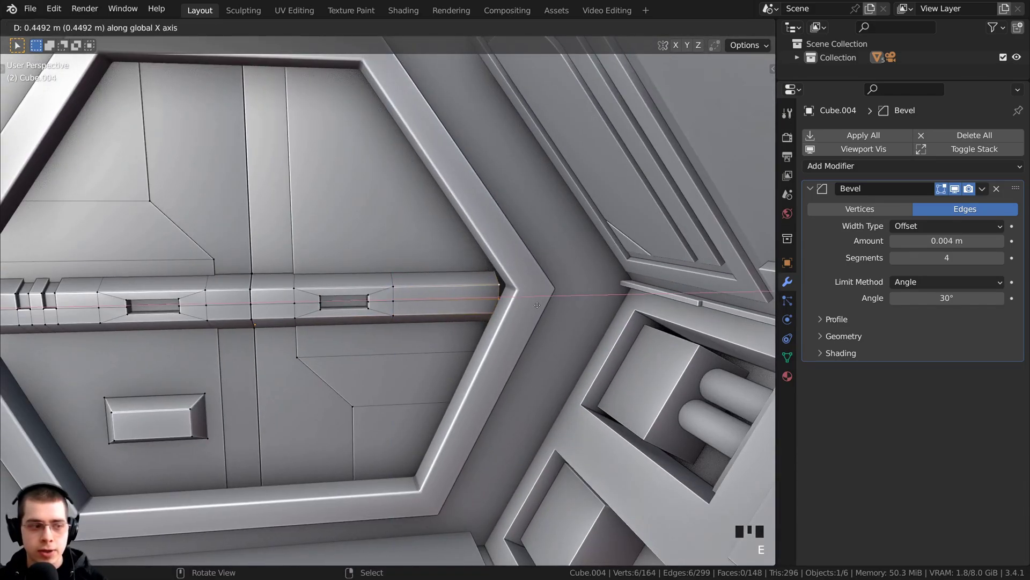
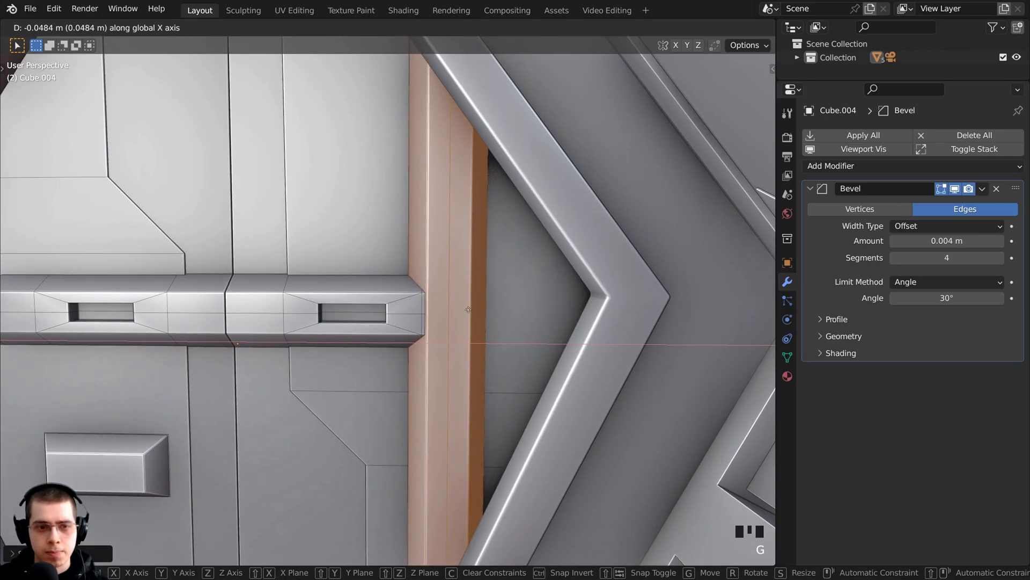
# - Add two loop cuts along the door's side strip to mark out the notch faces
pyautogui.scroll(-3)
pyautogui.moveTo(466, 306); pyautogui.dragTo(542, 325)
pyautogui.scroll(3)
pyautogui.moveTo(508, 318); pyautogui.dragTo(504, 355)
pyautogui.press('a')
pyautogui.rightClick(473, 296)
pyautogui.rightClick(456, 321)
pyautogui.rightClick(416, 299)
pyautogui.scroll(-3)
pyautogui.moveTo(602, 394); pyautogui.dragTo(472, 327)
pyautogui.scroll(3)
pyautogui.press('ctrl+r')
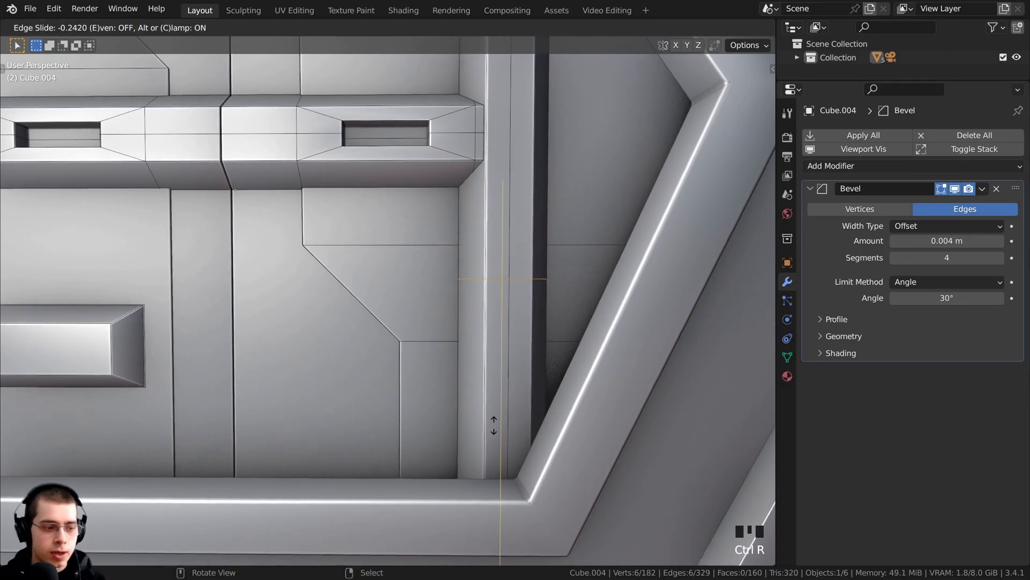
pyautogui.press('ctrl+r')
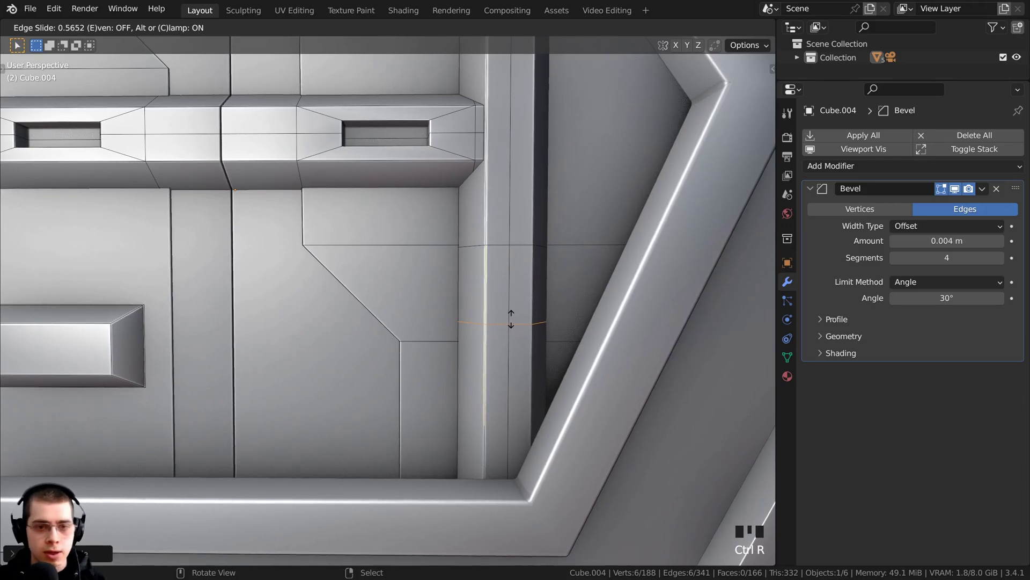
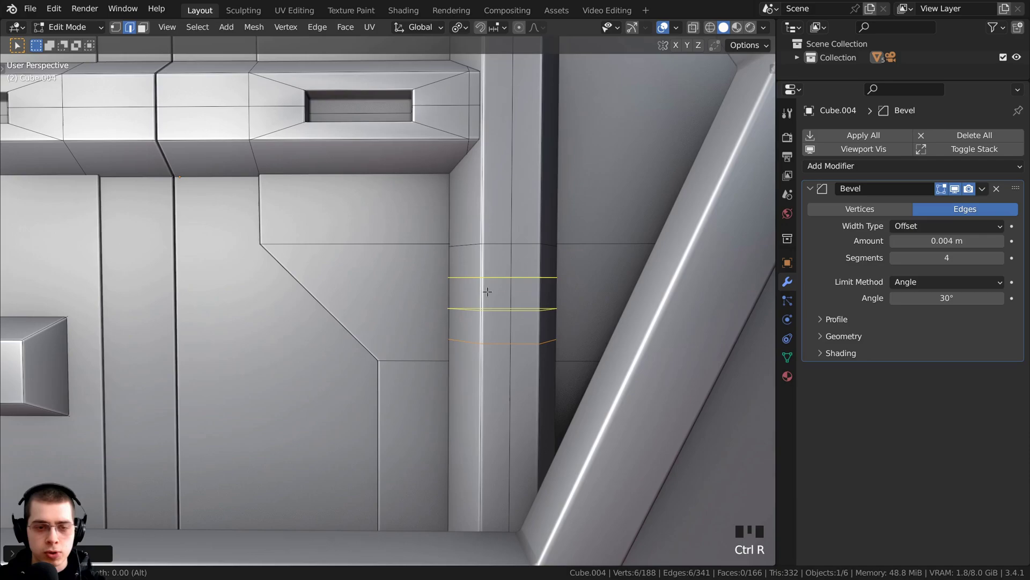
# - Extrude the notch faces into the side strip and slide the notch pieces along Z into place
pyautogui.moveTo(475, 301); pyautogui.dragTo(487, 268)
pyautogui.rightClick(489, 269)
pyautogui.rightClick(456, 345)
pyautogui.rightClick(494, 354)
pyautogui.moveTo(466, 359); pyautogui.dragTo(440, 373)
pyautogui.scroll(3)
pyautogui.press('e')
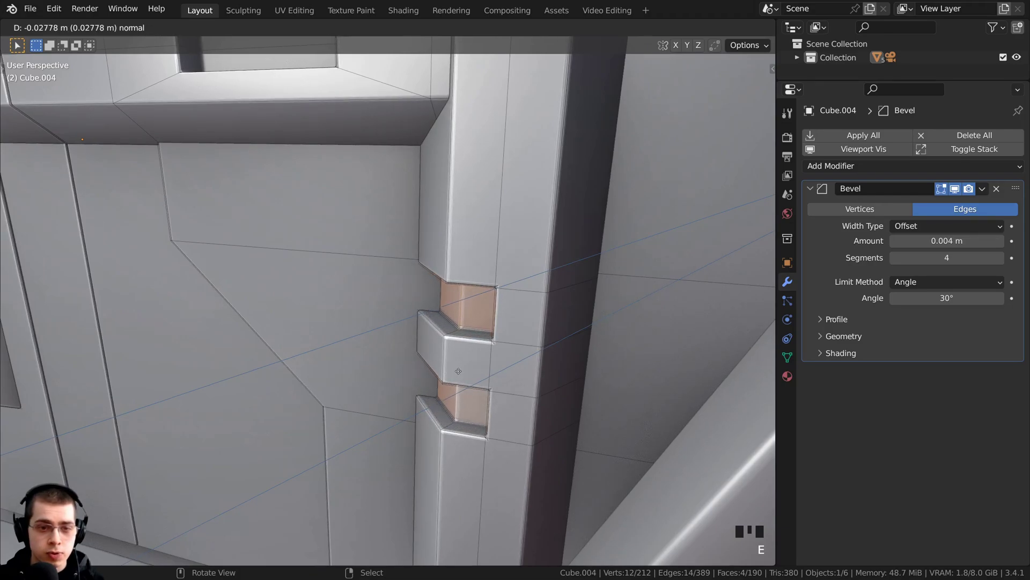
pyautogui.press('g')
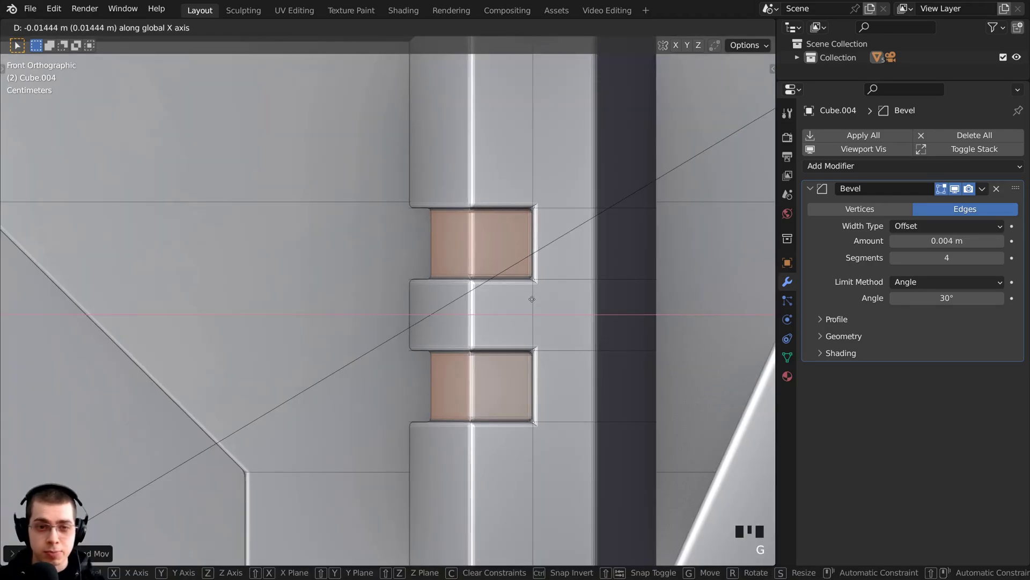
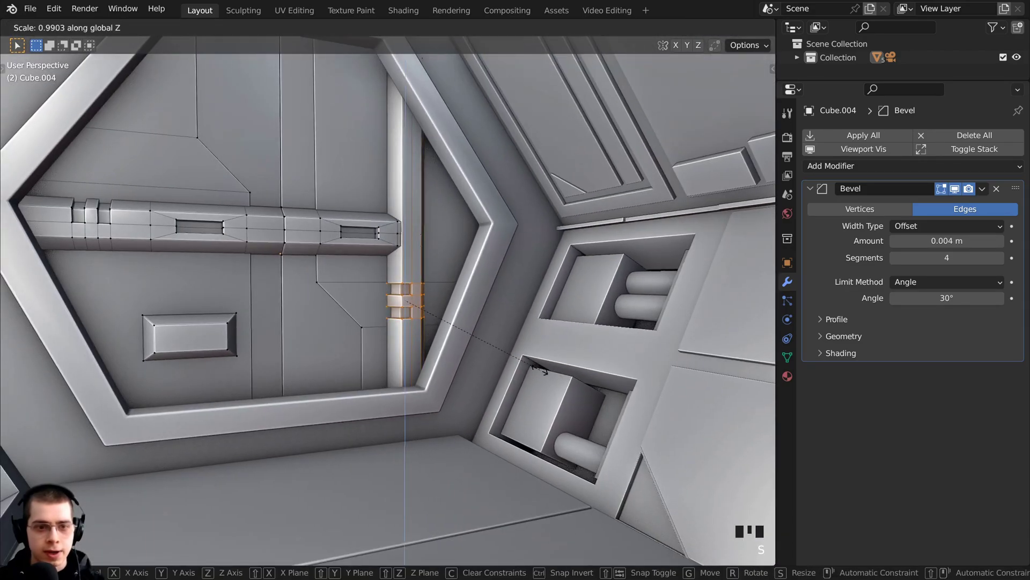
pyautogui.press('g')
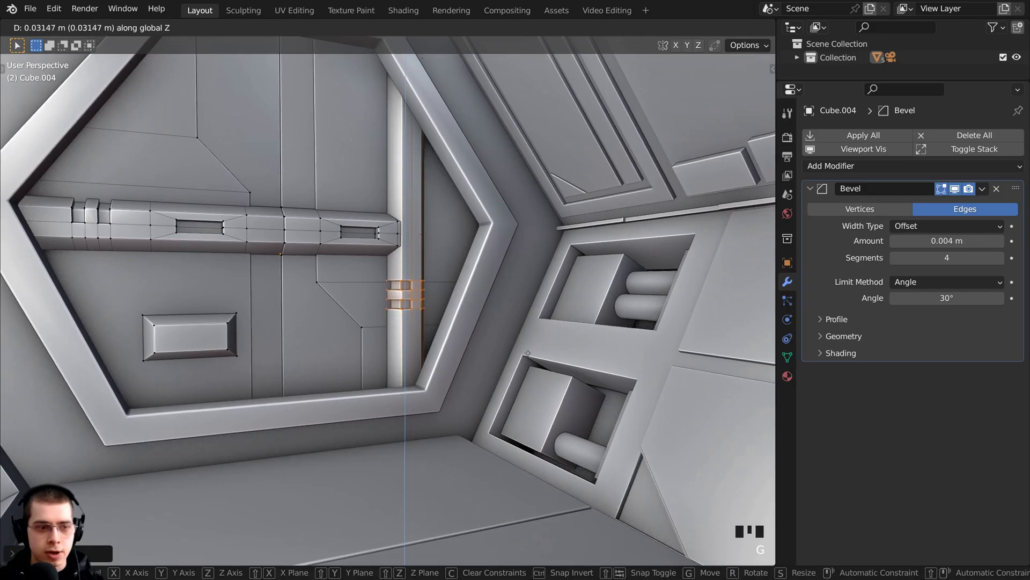
pyautogui.press('s')
# - Orbit around the door to inspect the strips and the upper panel
pyautogui.moveTo(544, 362); pyautogui.dragTo(490, 261)
pyautogui.scroll(3)
pyautogui.moveTo(503, 260); pyautogui.dragTo(469, 323)
pyautogui.moveTo(466, 306); pyautogui.dragTo(453, 247)
pyautogui.scroll(-3)
pyautogui.moveTo(409, 250); pyautogui.dragTo(460, 245)
pyautogui.scroll(3)
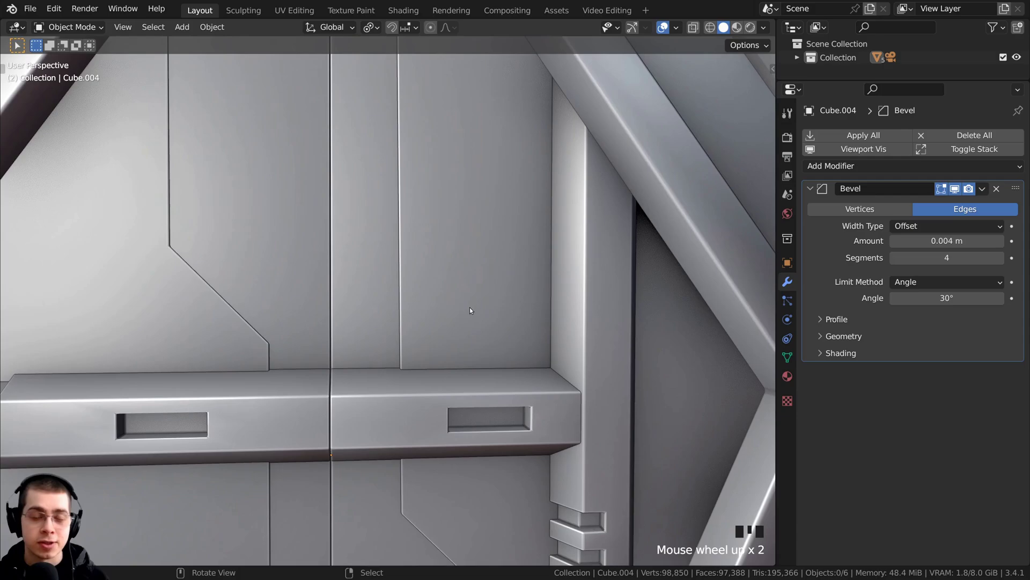
# - Add a cube against the upper door panel near the strip and scale it into a small block
pyautogui.scroll(-3)
pyautogui.click(462, 272)
pyautogui.moveTo(466, 293); pyautogui.dragTo(490, 259)
pyautogui.press('shift+a')
pyautogui.scroll(-3)
pyautogui.press('s')
pyautogui.moveTo(443, 330); pyautogui.dragTo(430, 341)
pyautogui.scroll(3)
pyautogui.press('s')
pyautogui.moveTo(444, 334); pyautogui.dragTo(462, 332)
pyautogui.scroll(3)
# - Apply the block's transforms, then shrink and flatten it along Z
pyautogui.middleClick(462, 331)
pyautogui.press('s')
pyautogui.middleClick(482, 299)
pyautogui.scroll(3)
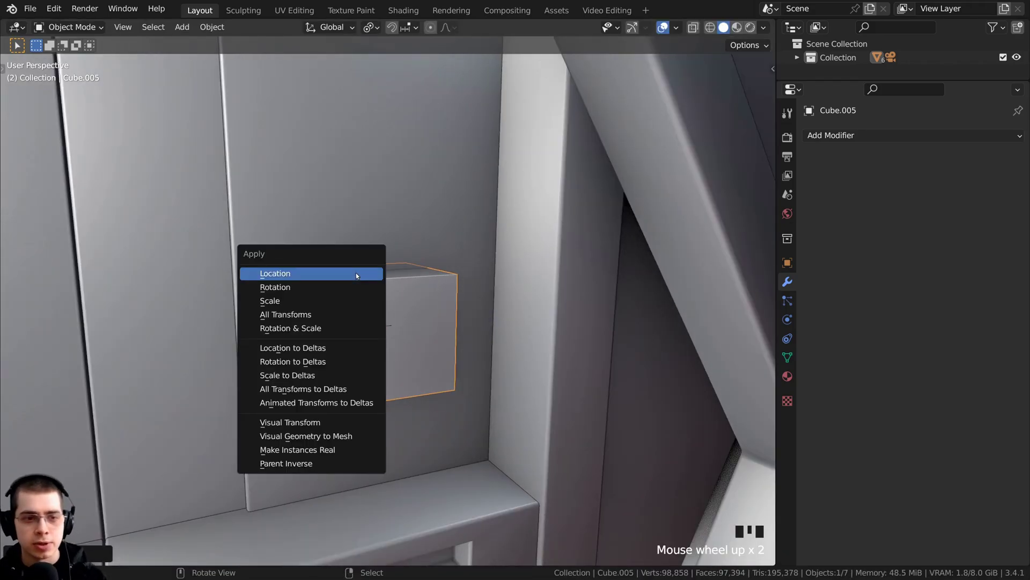
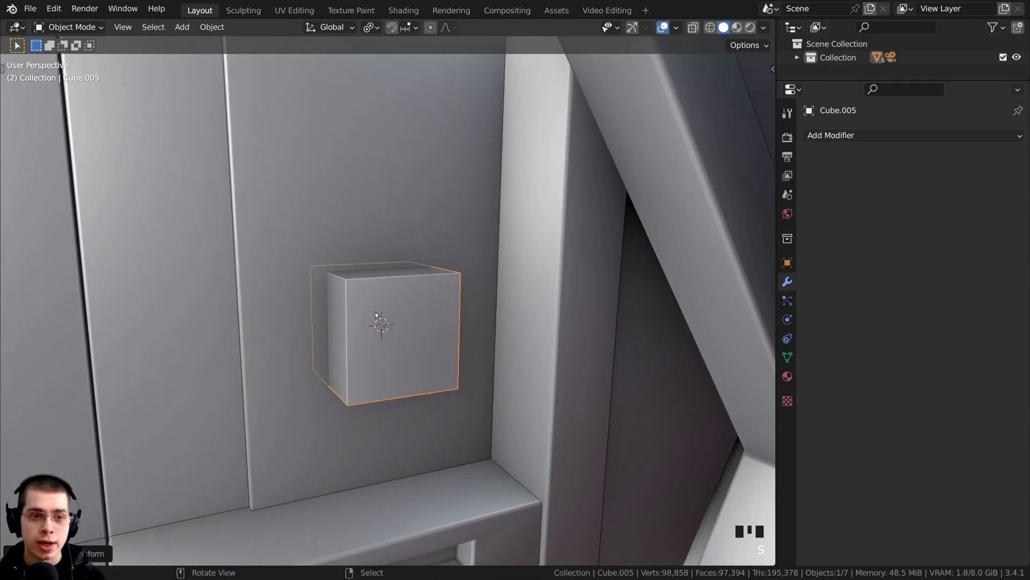
pyautogui.middleClick(376, 316)
pyautogui.scroll(3)
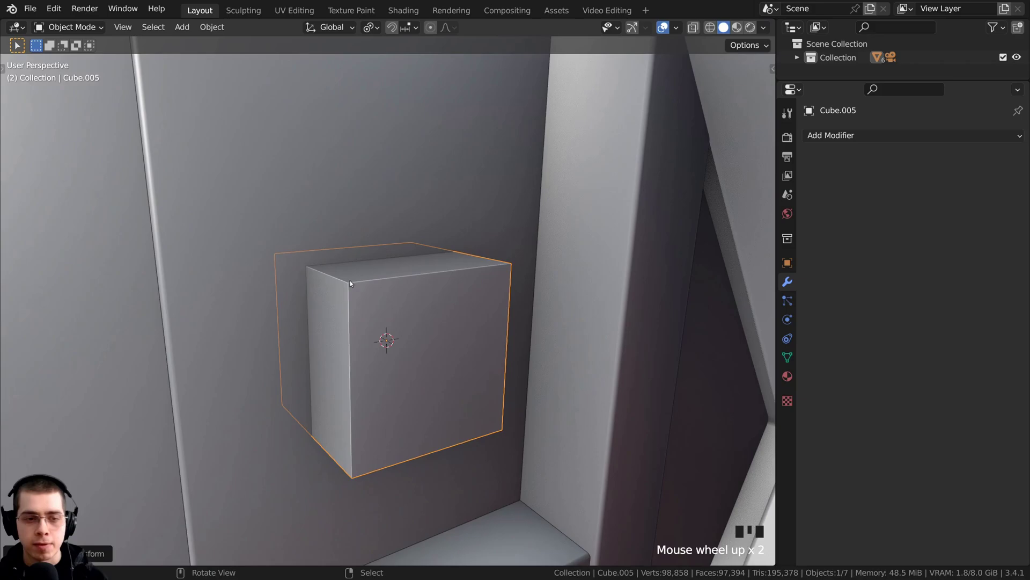
pyautogui.scroll(-3)
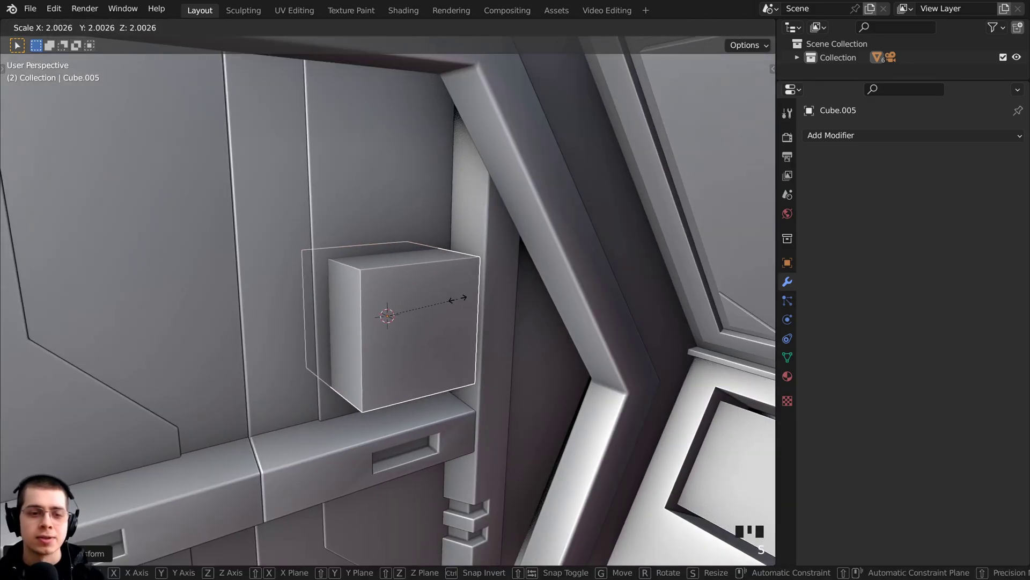
pyautogui.press('s')
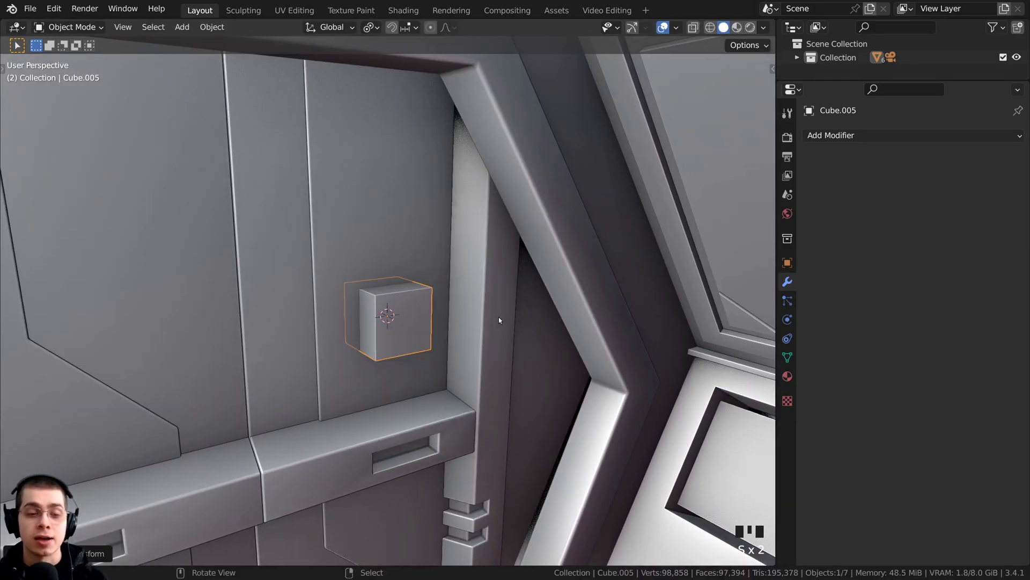
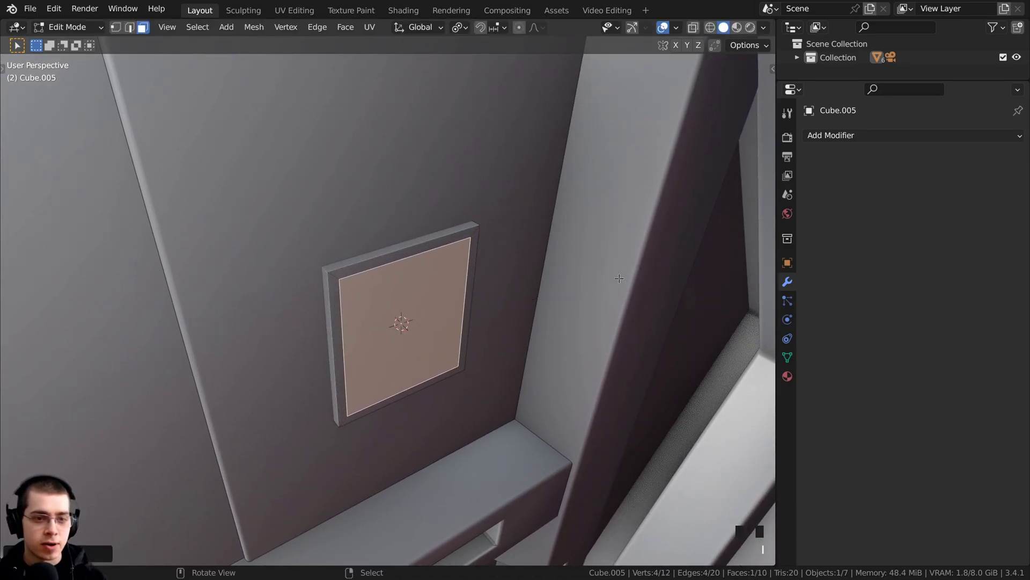
# - Inset the block's front face and extrude it inward, tapering it into a recessed panel
pyautogui.middleClick(637, 269)
pyautogui.press('s')
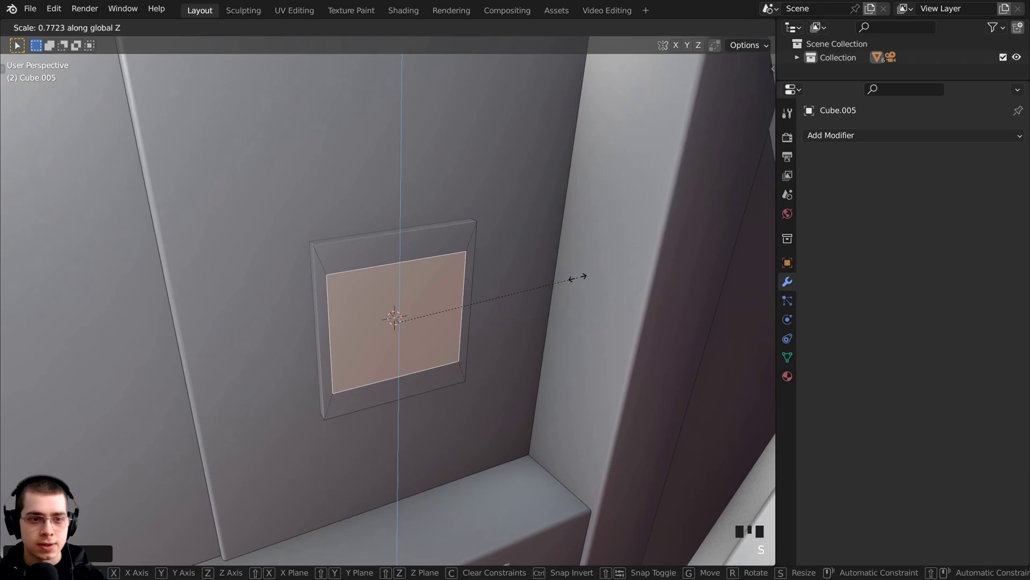
pyautogui.press('s')
pyautogui.press('g')
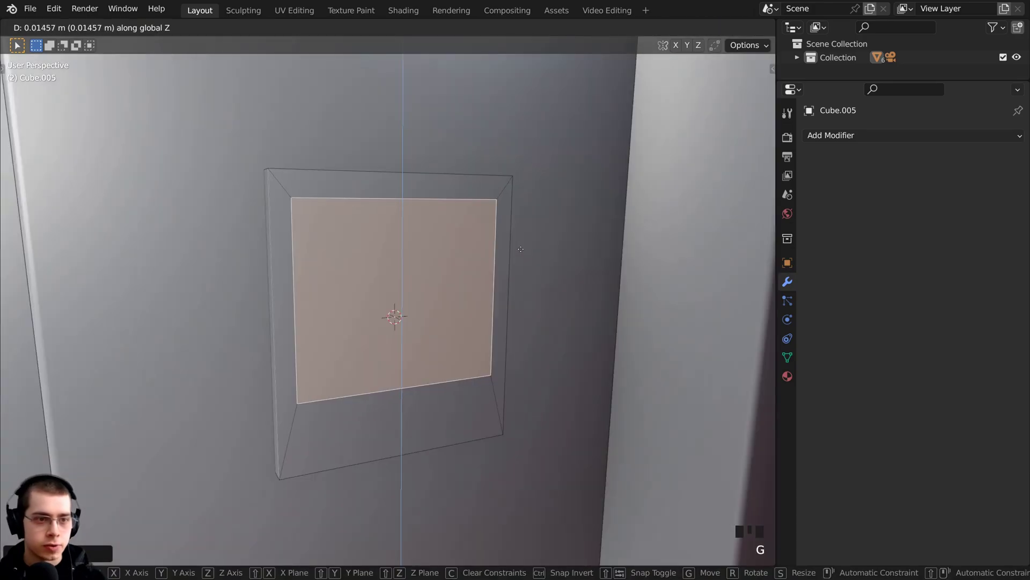
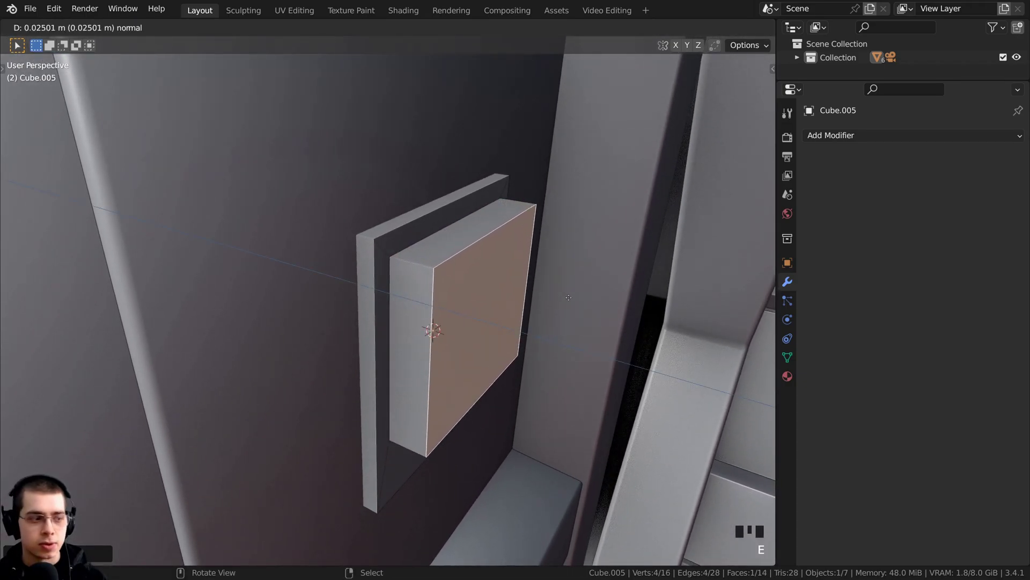
pyautogui.press('s')
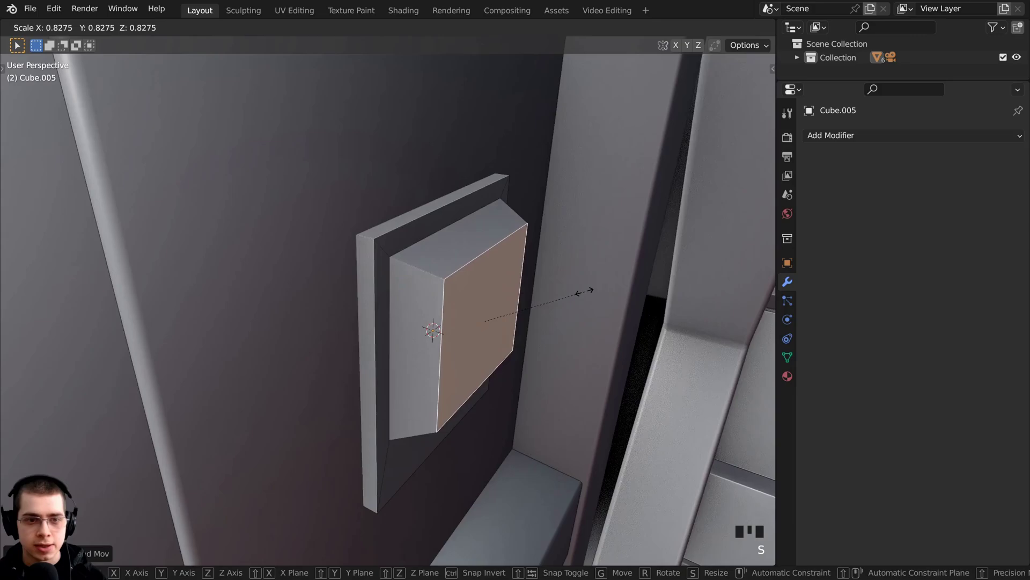
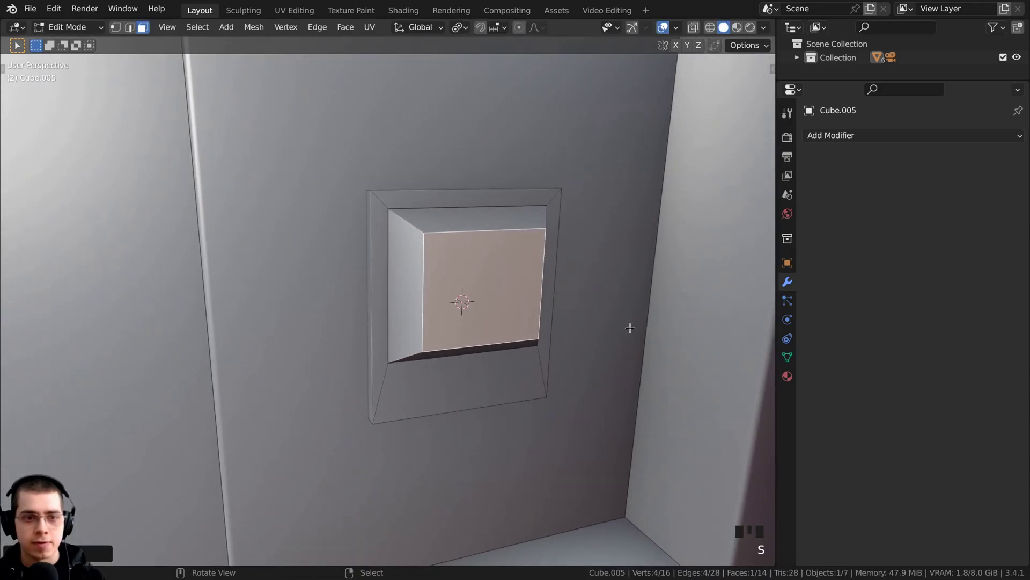
# - Inset the recess again, narrow it along X into a slot and push the slot inward
pyautogui.moveTo(645, 323); pyautogui.dragTo(611, 248)
pyautogui.press('i')
pyautogui.press('s')
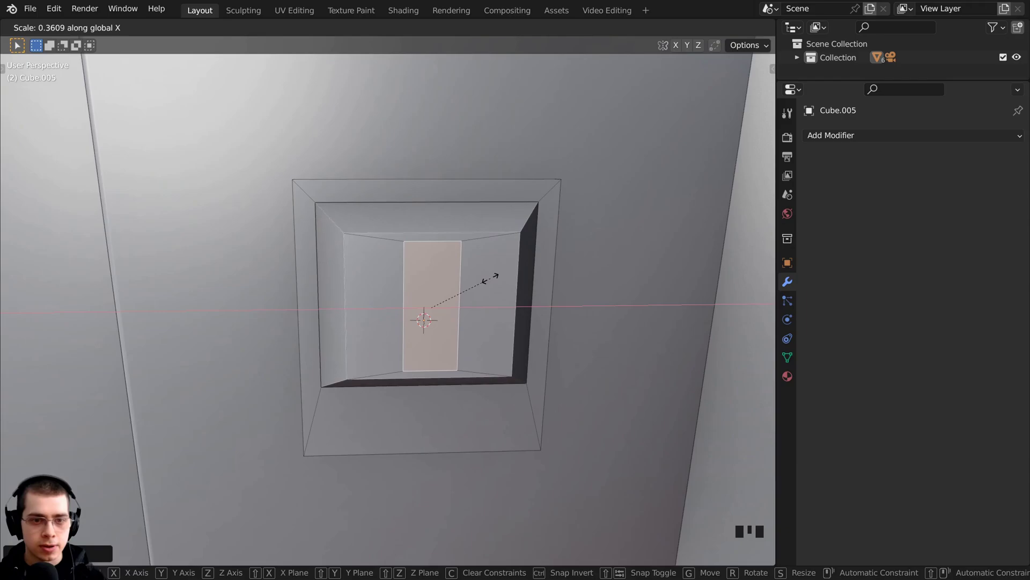
pyautogui.middleClick(520, 283)
pyautogui.press('e')
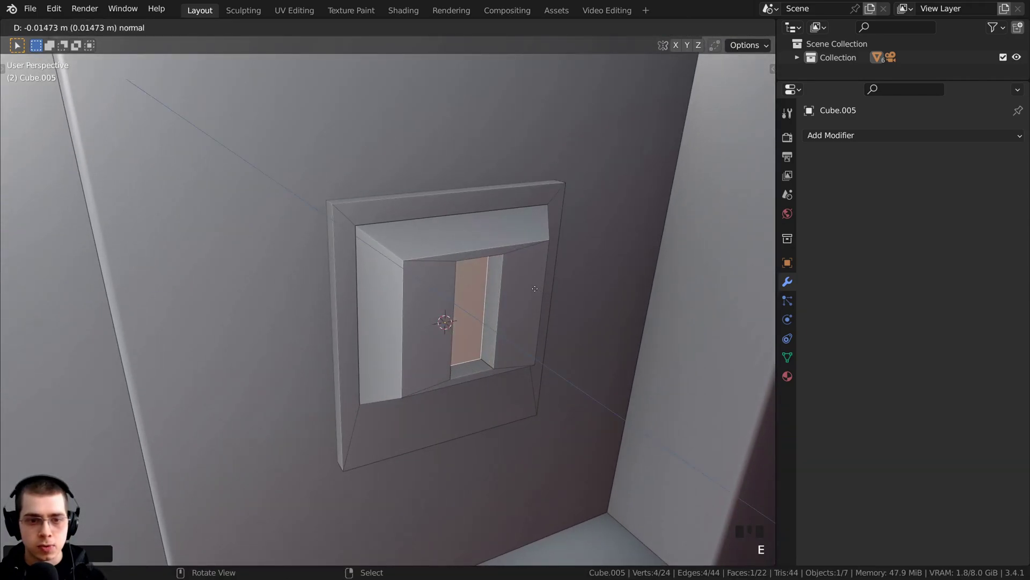
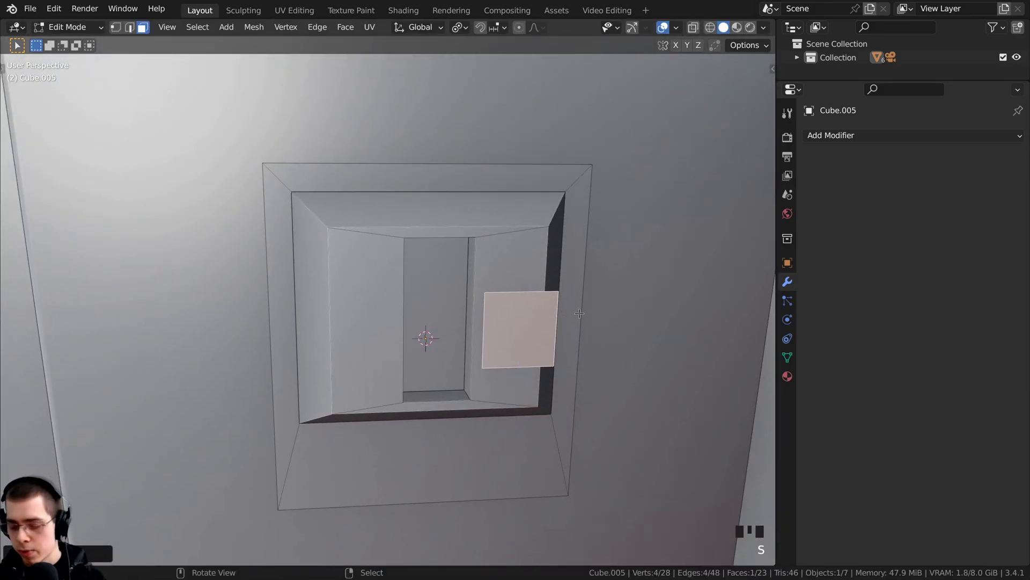
# - In front view, inset and size a small square button face inside the panel recess
pyautogui.press('KP_1')
pyautogui.scroll(3)
pyautogui.press('g')
pyautogui.press('s')
pyautogui.press('s')
pyautogui.press('g')
pyautogui.press('s')
pyautogui.press('s')
pyautogui.press('s')
pyautogui.press('g')
pyautogui.press('s')
pyautogui.press('s')
pyautogui.press('g')
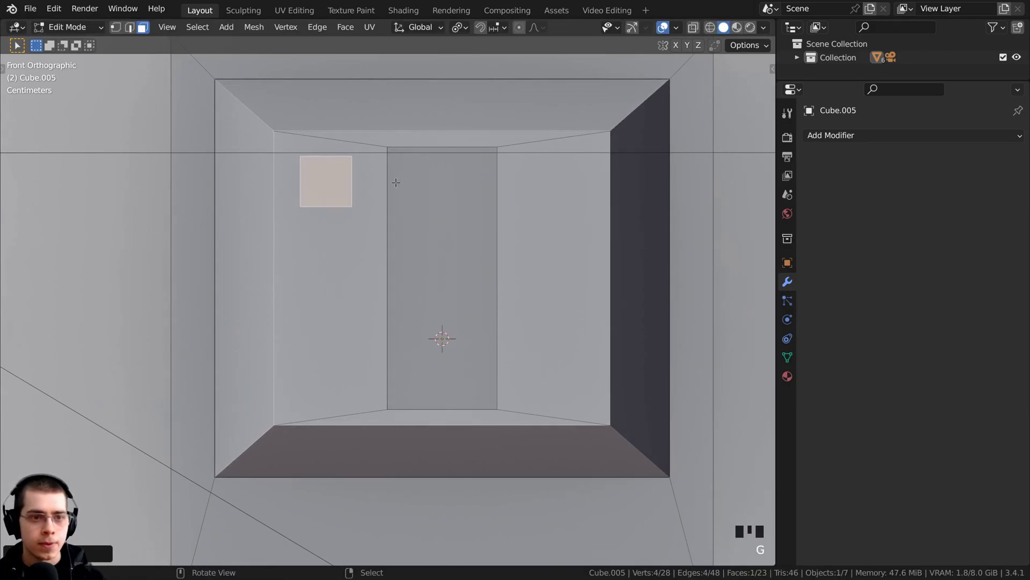
# - Duplicate the square into a column of buttons plus a tall strip on the right
pyautogui.press('shift+d')
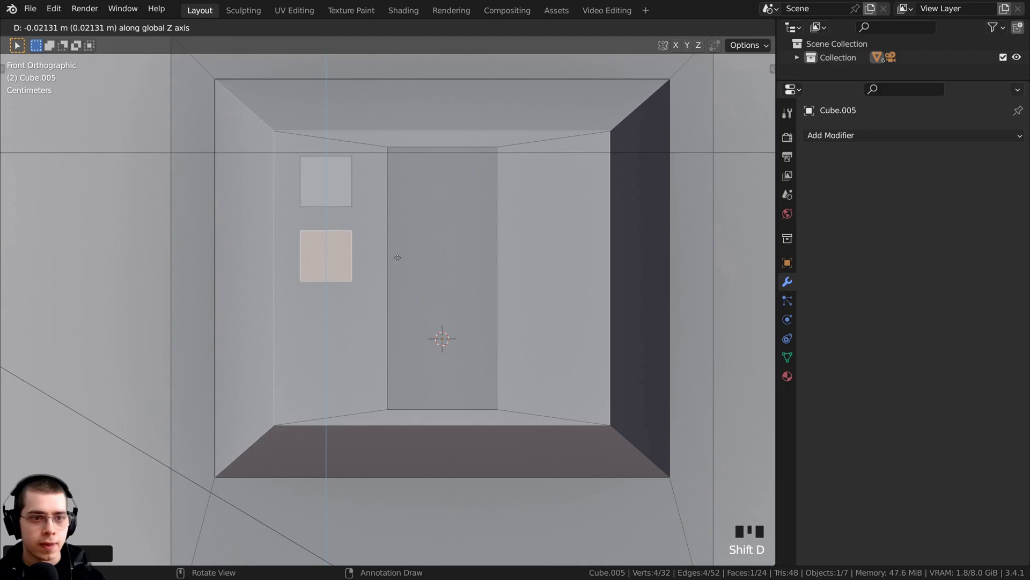
pyautogui.press('shift+d')
pyautogui.press('shift+d')
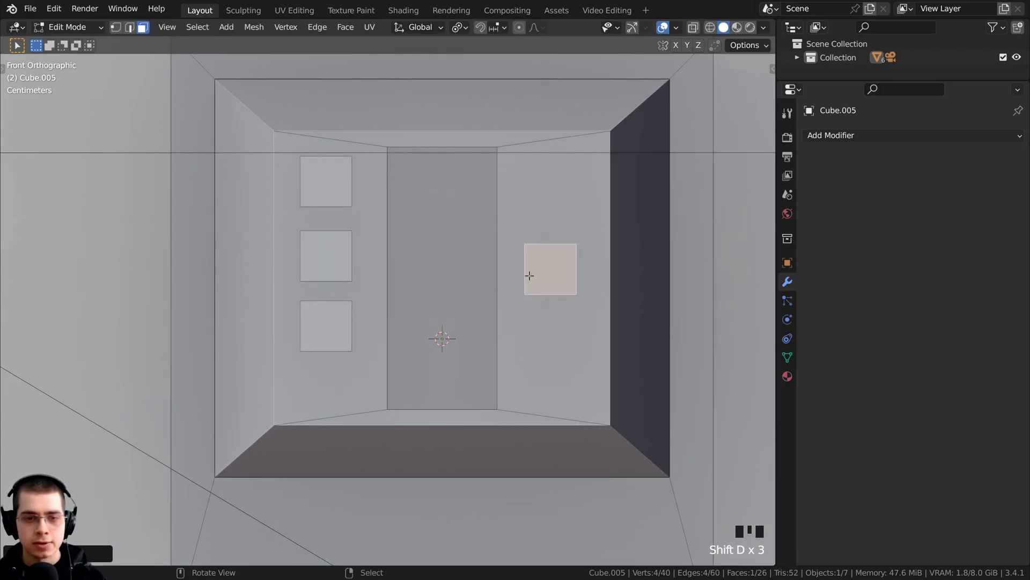
pyautogui.press('s')
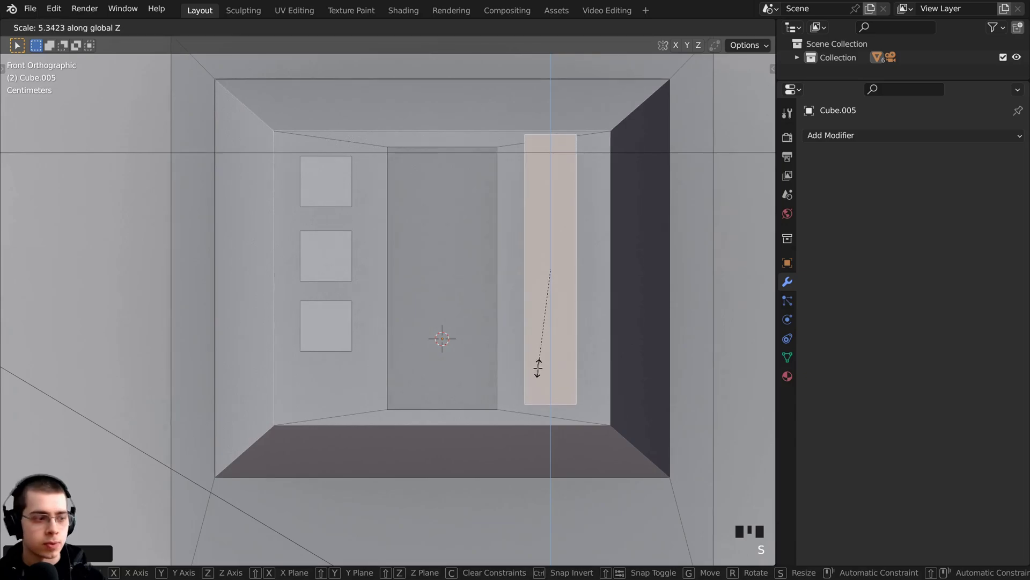
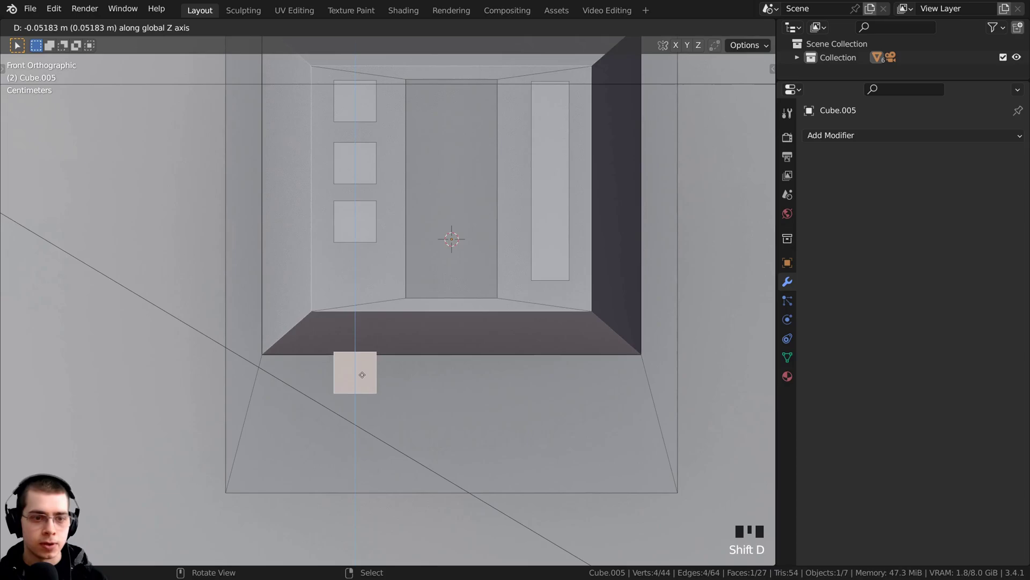
pyautogui.press('g')
pyautogui.press('g')
# - Duplicate a row of small squares along X beneath the recess
pyautogui.press('shift+d')
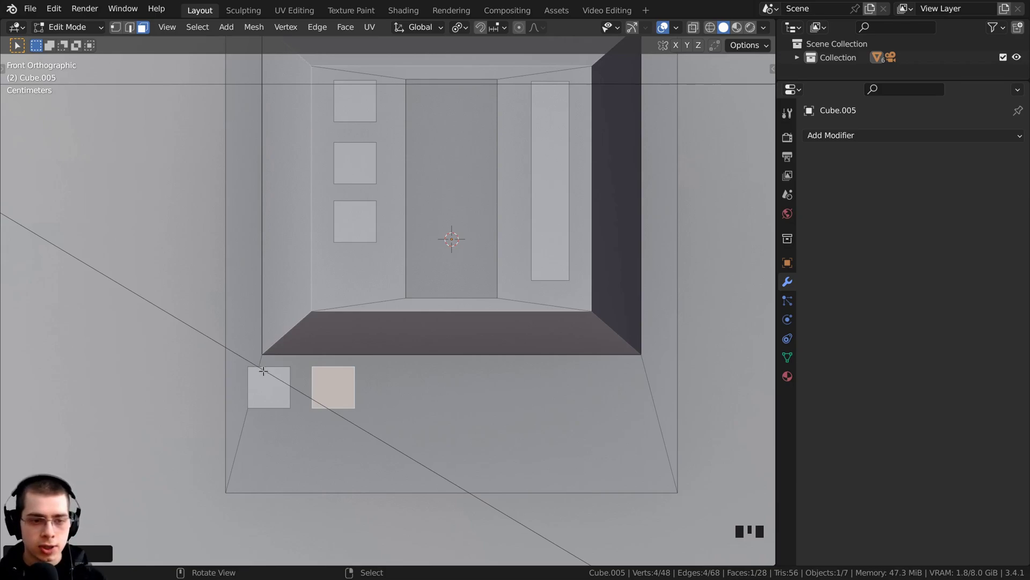
pyautogui.press('shift+r')
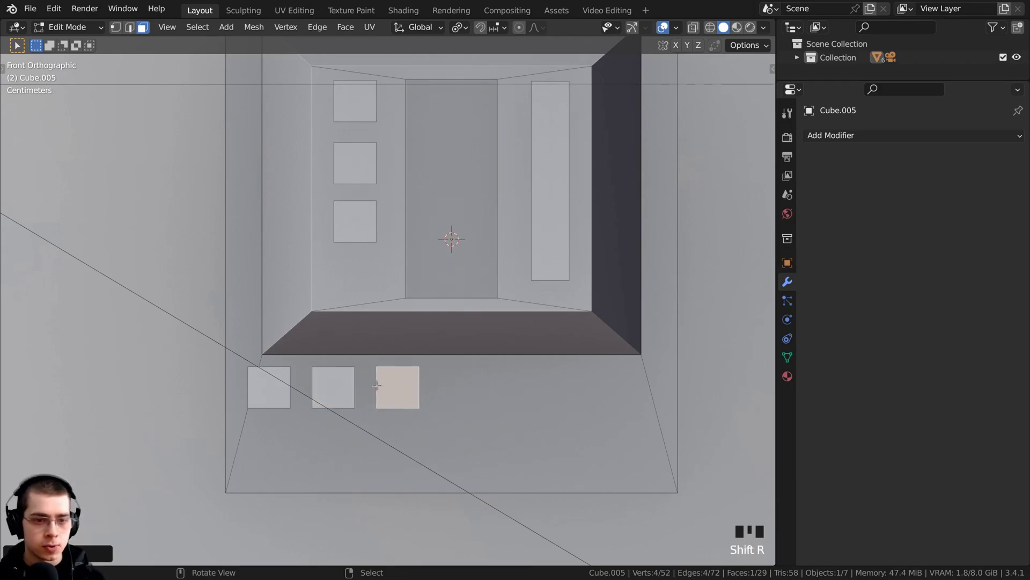
pyautogui.press('shift+r')
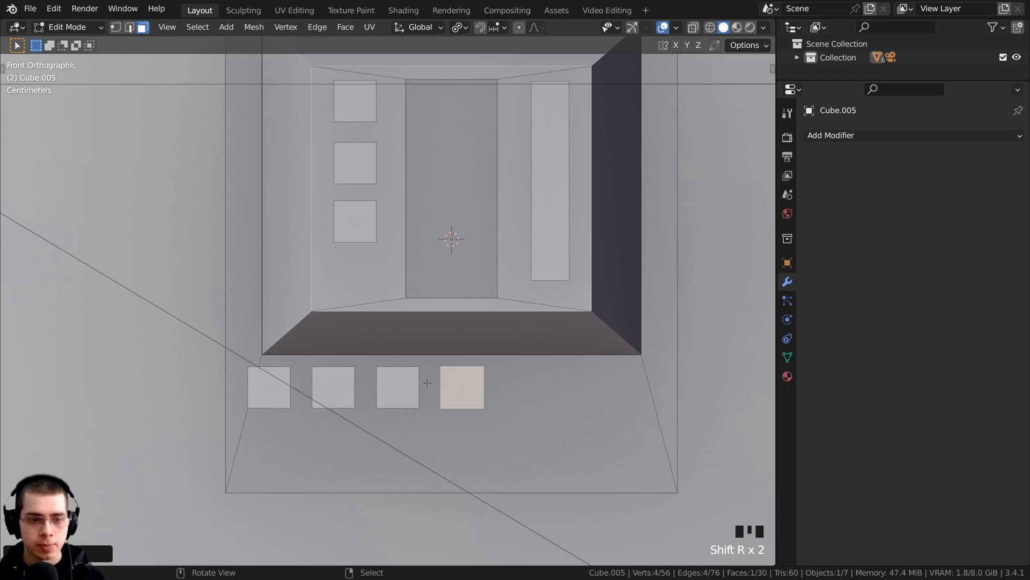
pyautogui.press('shift+d')
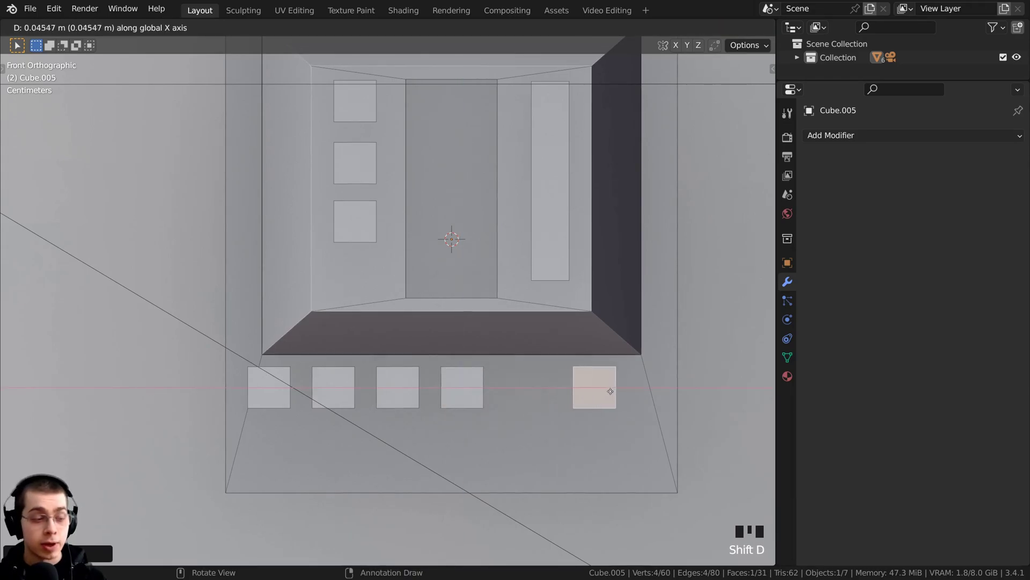
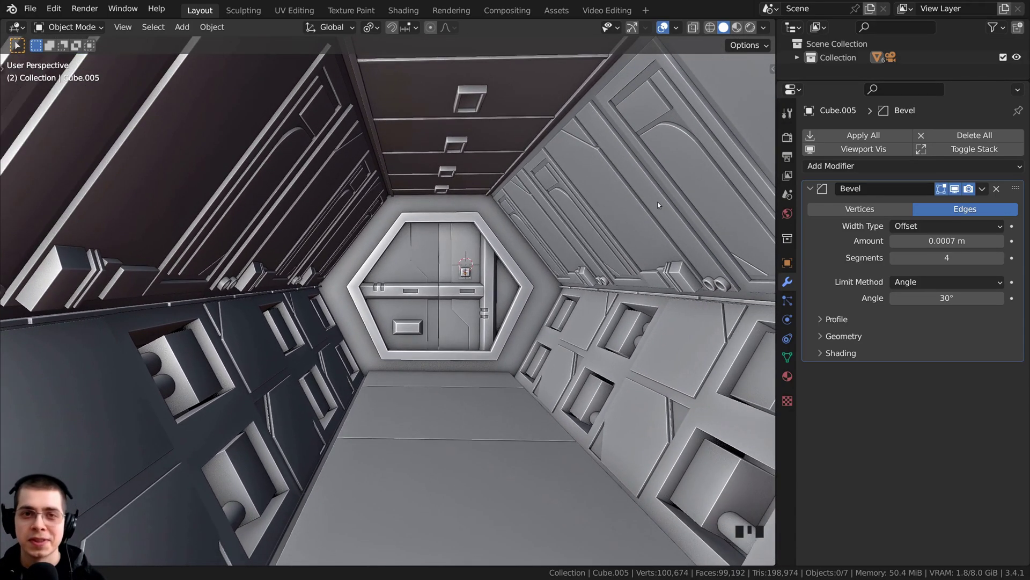
# - Exit to Object Mode and zoom out to view the finished door down the whole corridor
pyautogui.moveTo(657, 215); pyautogui.dragTo(483, 332)
pyautogui.scroll(-3)
pyautogui.rightClick(290, 360)
pyautogui.press('KP_Decimal')
pyautogui.moveTo(297, 368); pyautogui.dragTo(349, 351)
pyautogui.scroll(3)
pyautogui.press('Tab')
pyautogui.middleClick(381, 343)
pyautogui.press('a')
pyautogui.scroll(-3)
pyautogui.press('a')
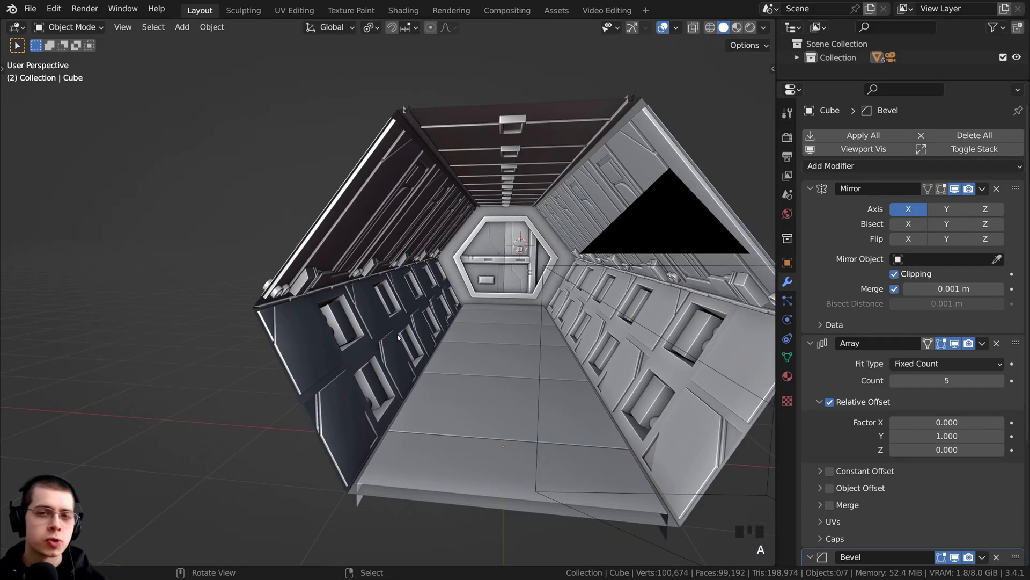